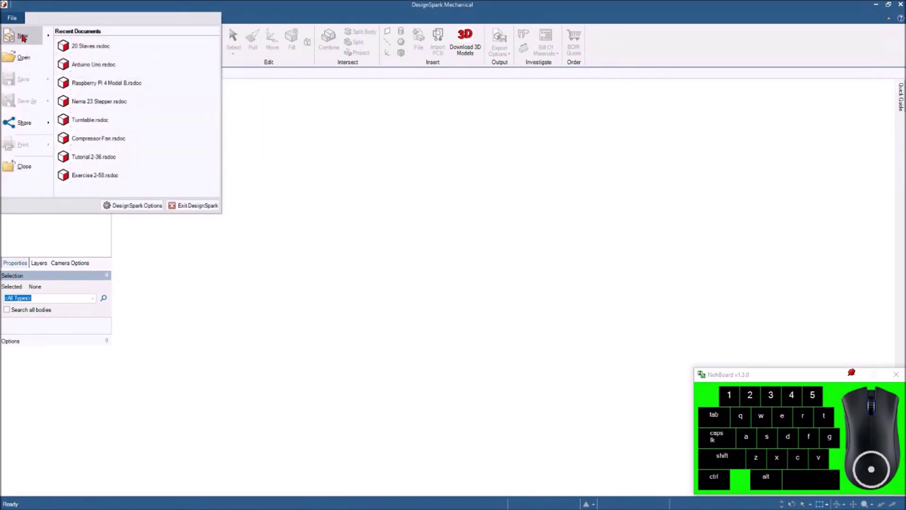
Create a new blank design and import the cushioned-load caster STEP file.
left_click(28, 40)
left_click(112, 46)
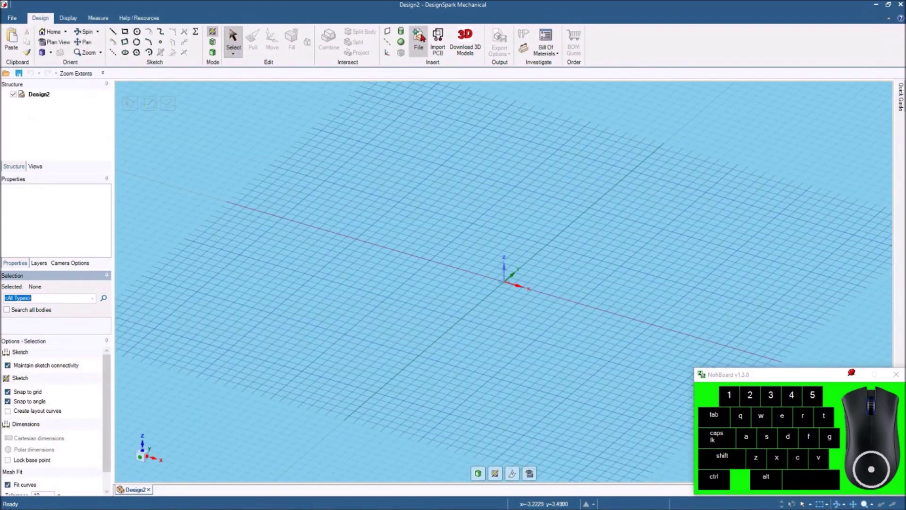
left_click(424, 36)
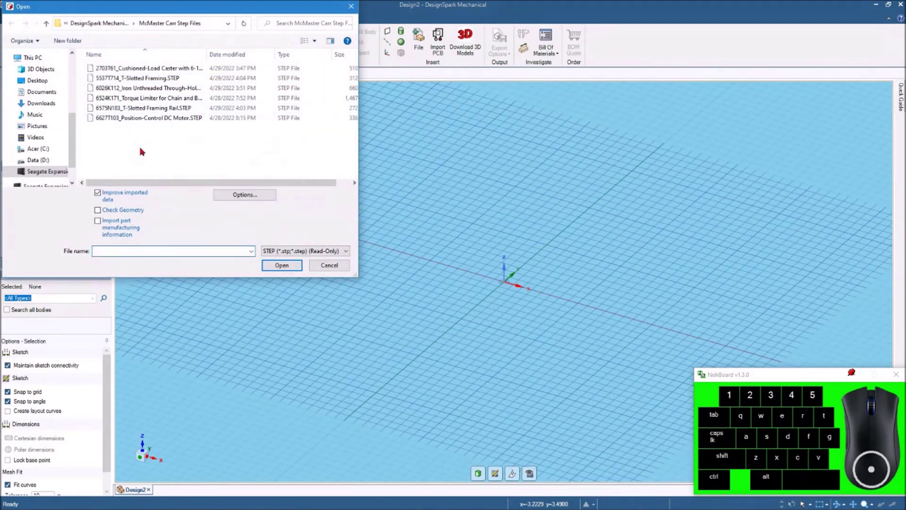
left_click(130, 67)
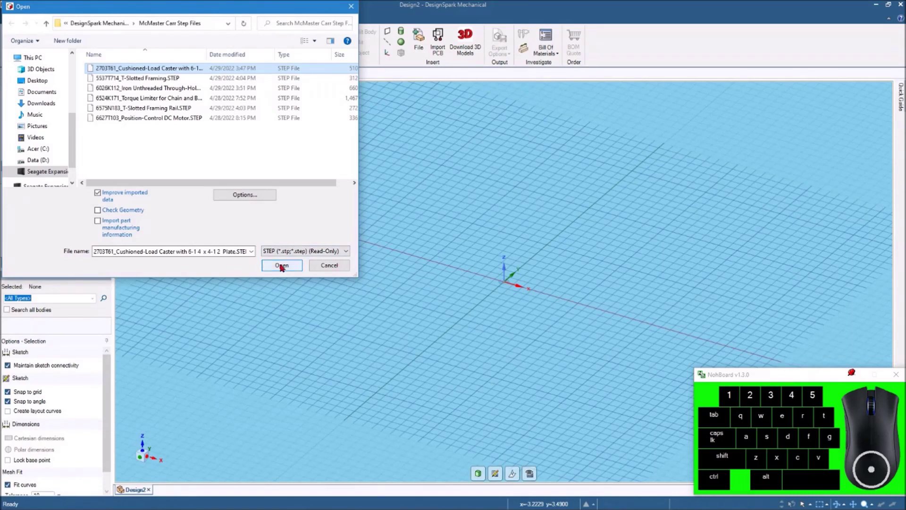
left_click(282, 264)
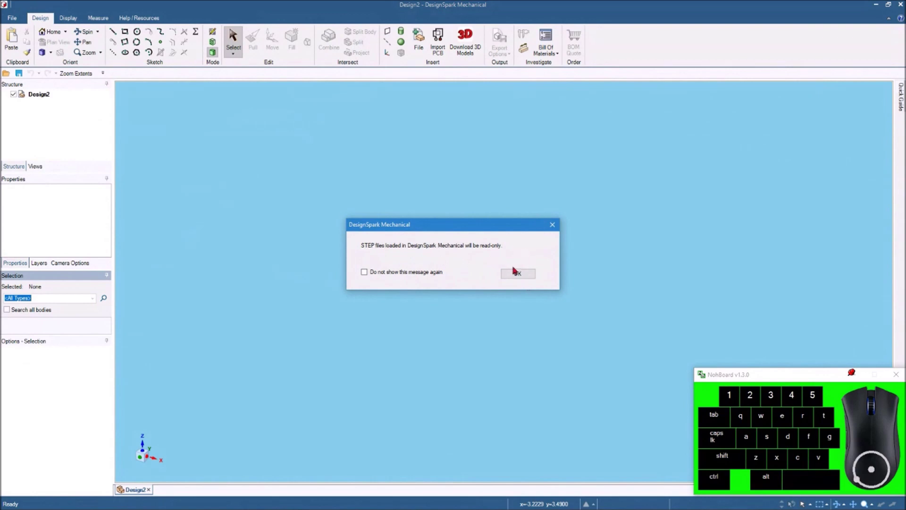
Accept the read-only notice, fit the caster in view and clear its selection.
left_click(522, 272)
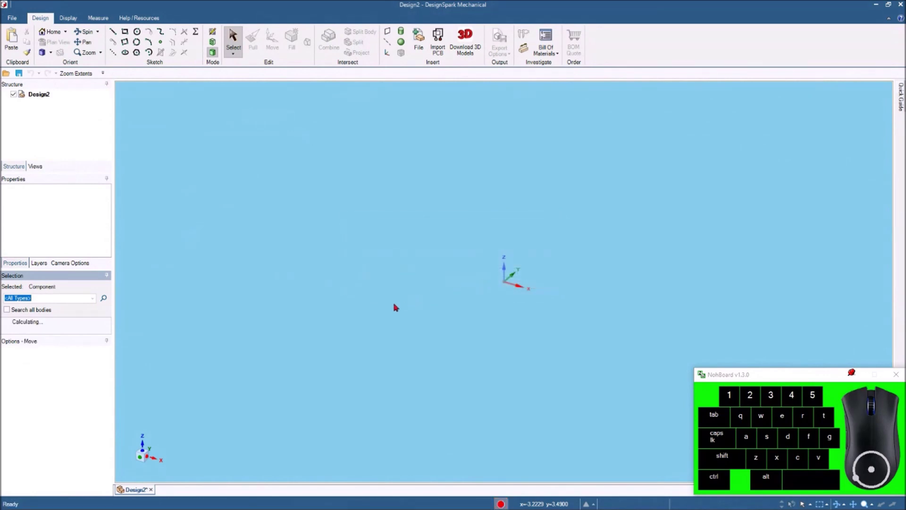
scroll("up", 3)
key("z")
left_click(324, 124)
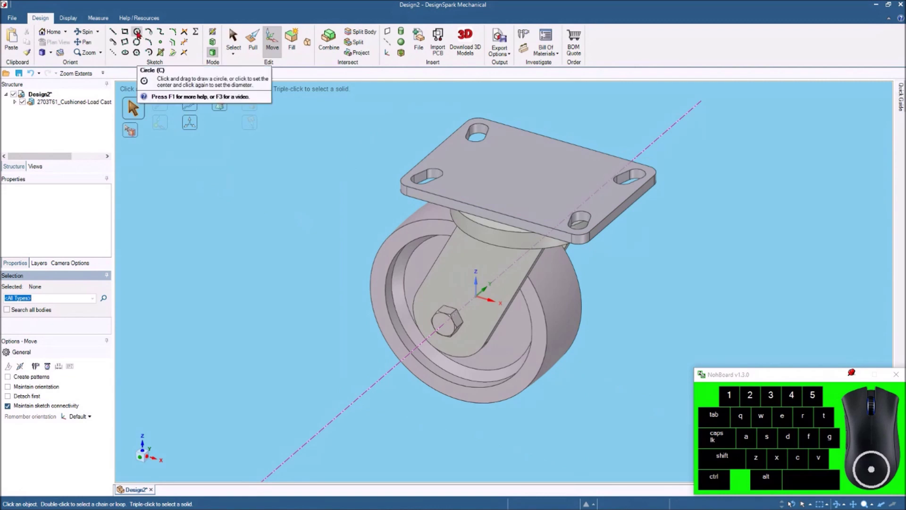
Sketch a small circle on the ground plane left of the caster and pull it into a short cylinder.
left_click(139, 31)
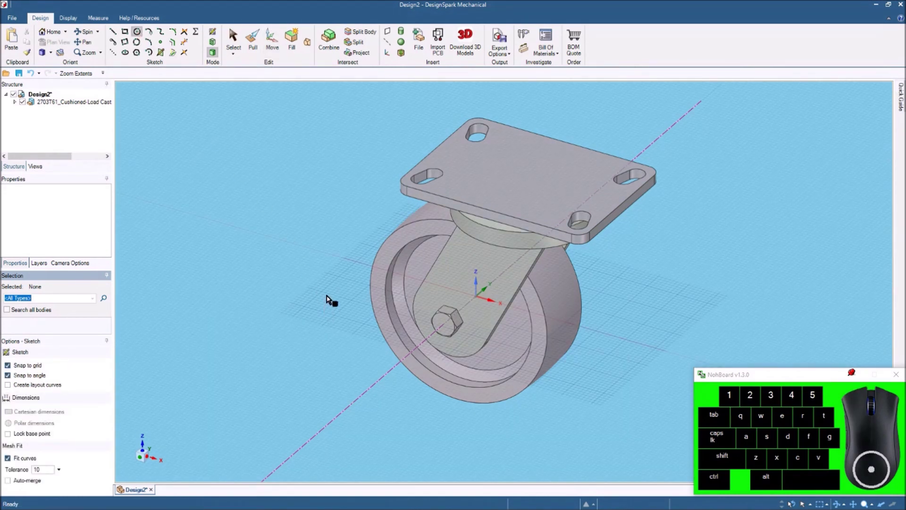
left_click(328, 293)
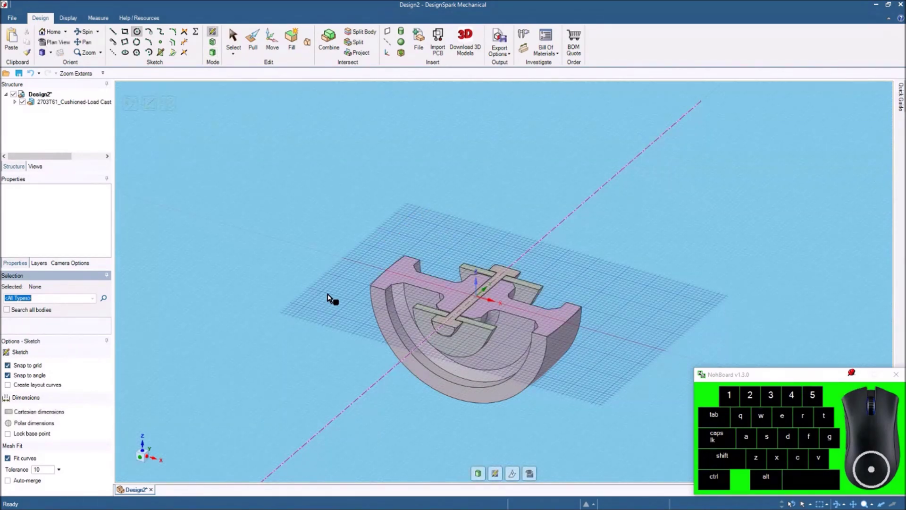
left_click_drag(327, 293, 334, 303)
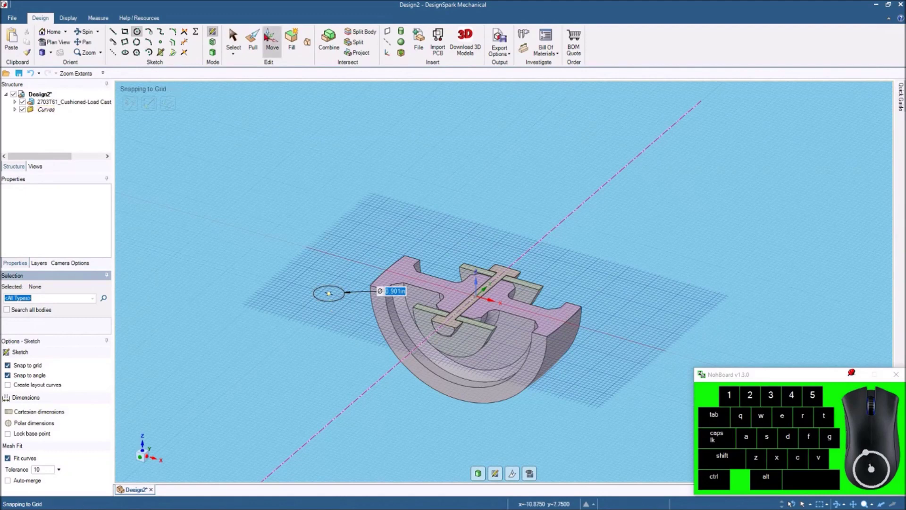
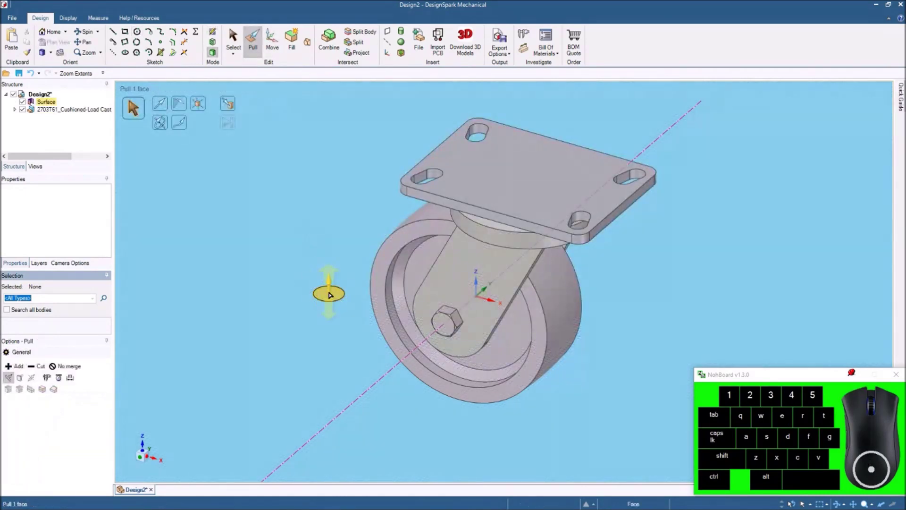
left_click(332, 285)
left_click_drag(333, 292, 334, 258)
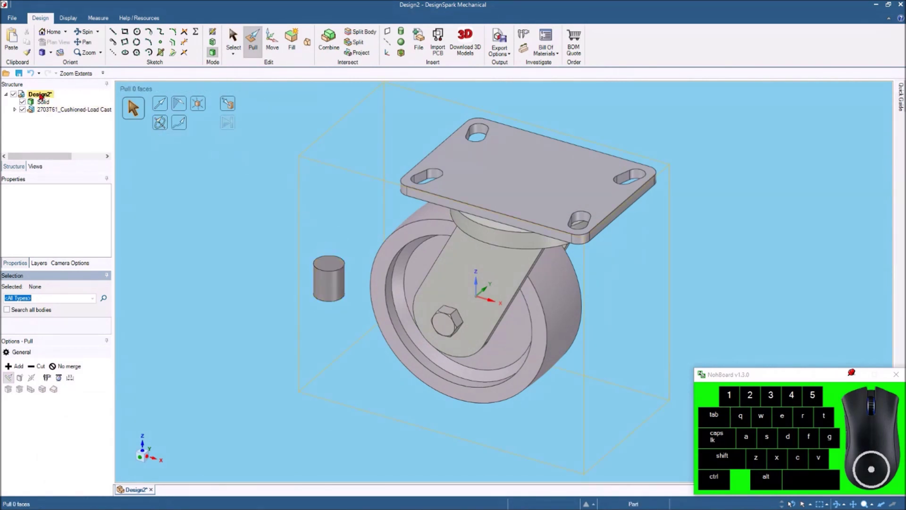
Unlock the top-level Design2 so the imported caster becomes editable.
left_click(43, 92)
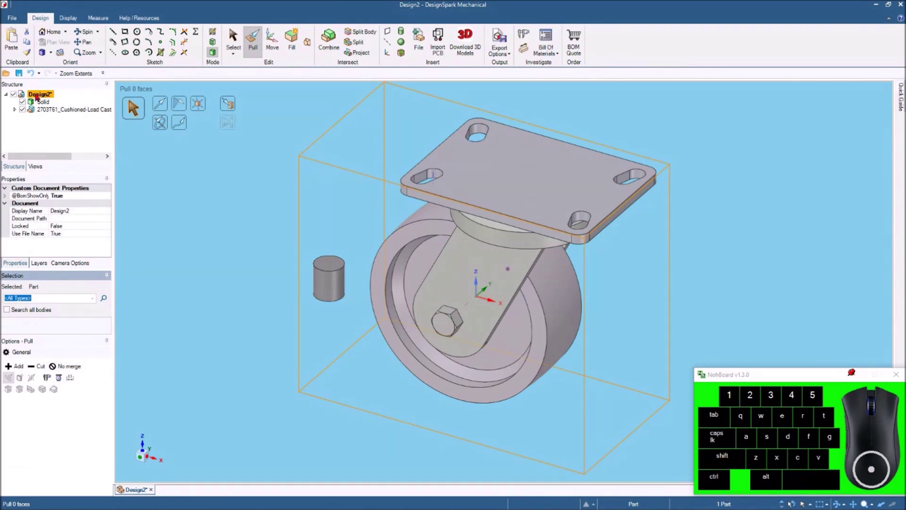
right_click(38, 93)
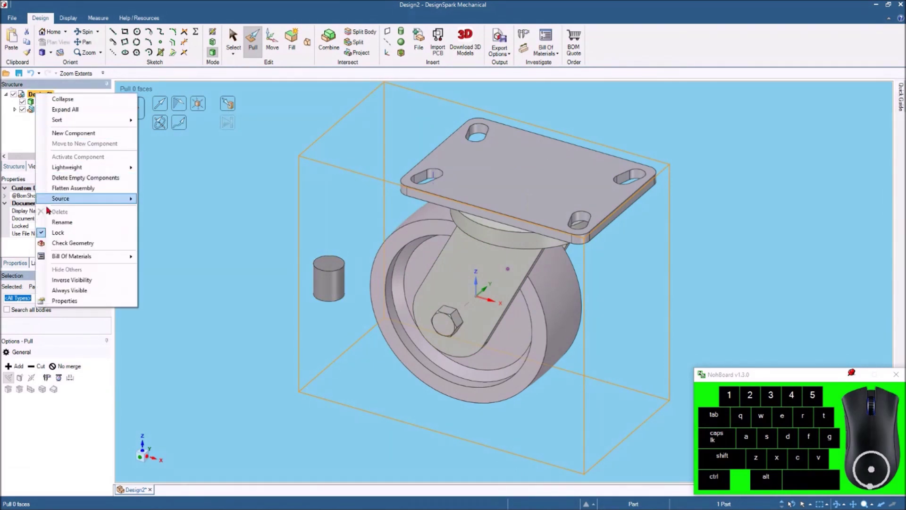
left_click(41, 233)
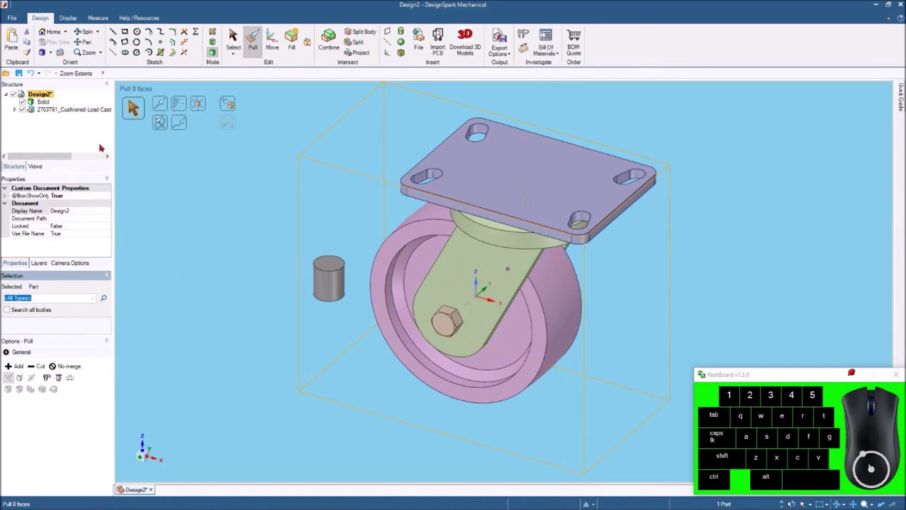
Delete the test cylinder solid from the Structure tree.
left_click(45, 103)
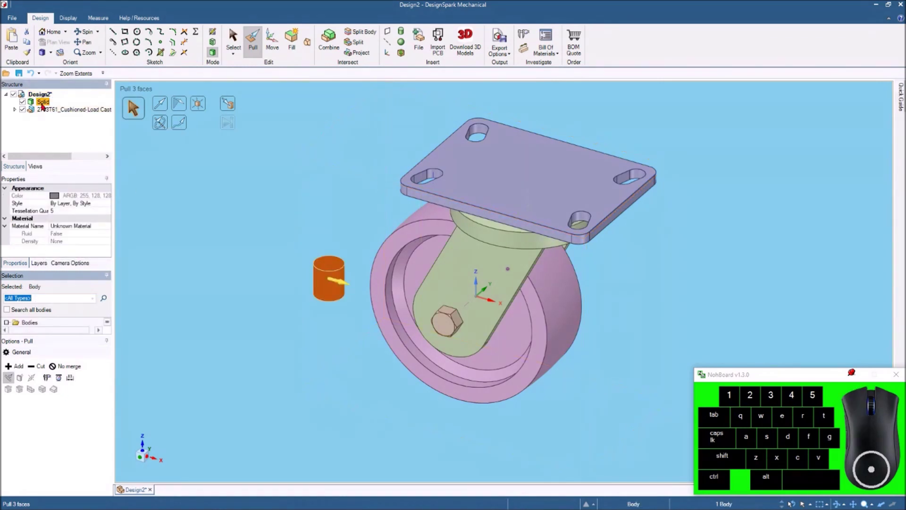
right_click(45, 103)
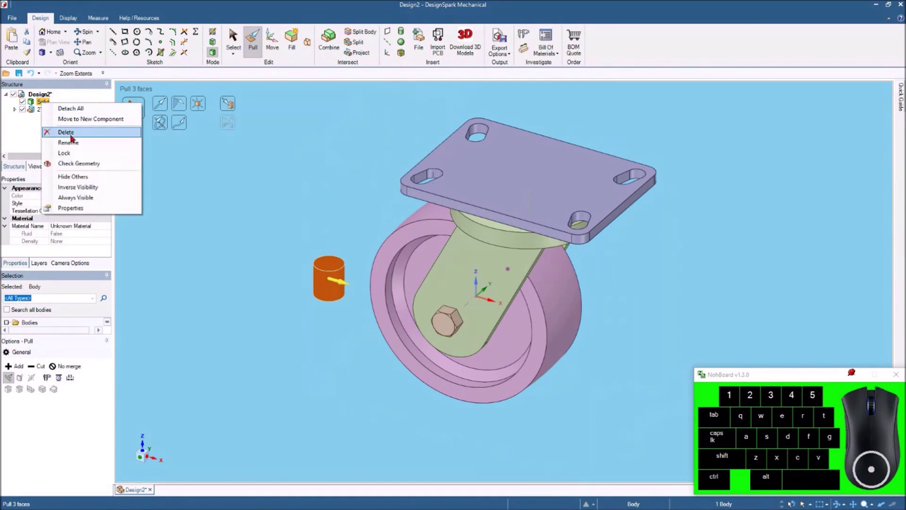
left_click(74, 133)
left_click(273, 195)
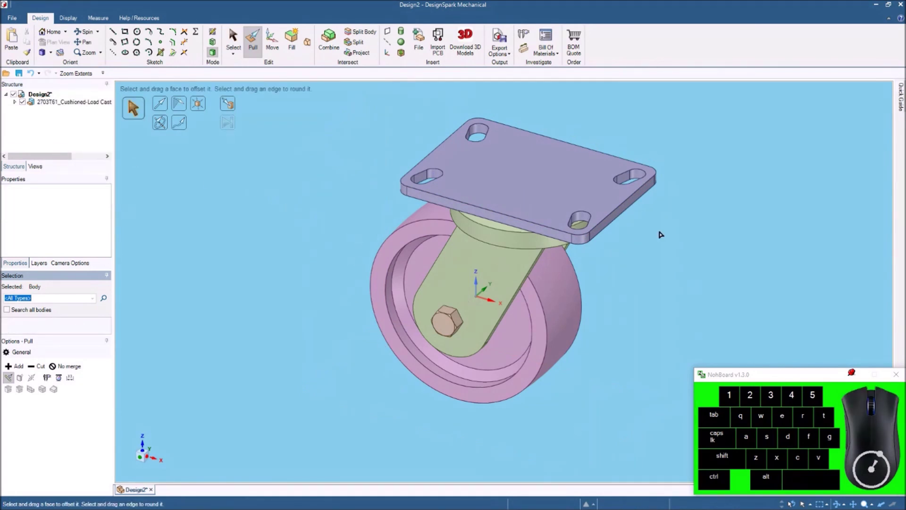
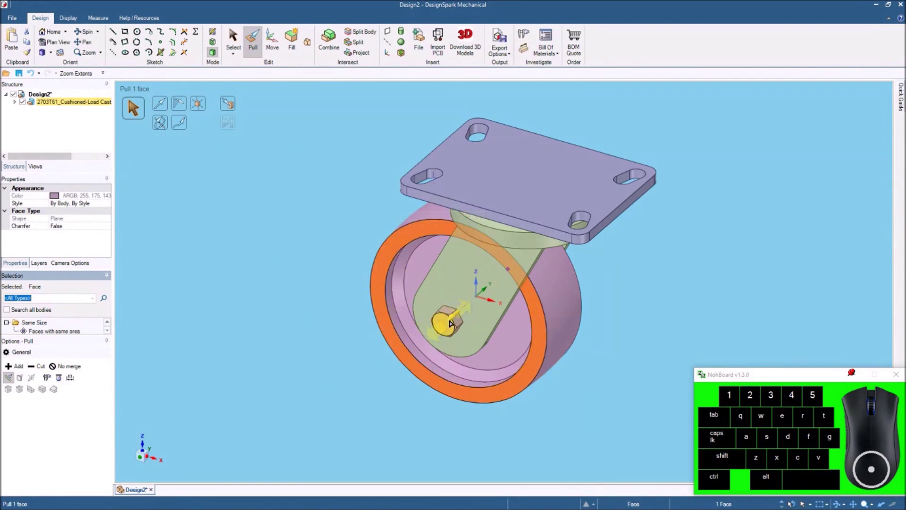
Pull the caster's wheel rim face and the mounting plate's top face to resize them.
left_click(25, 15)
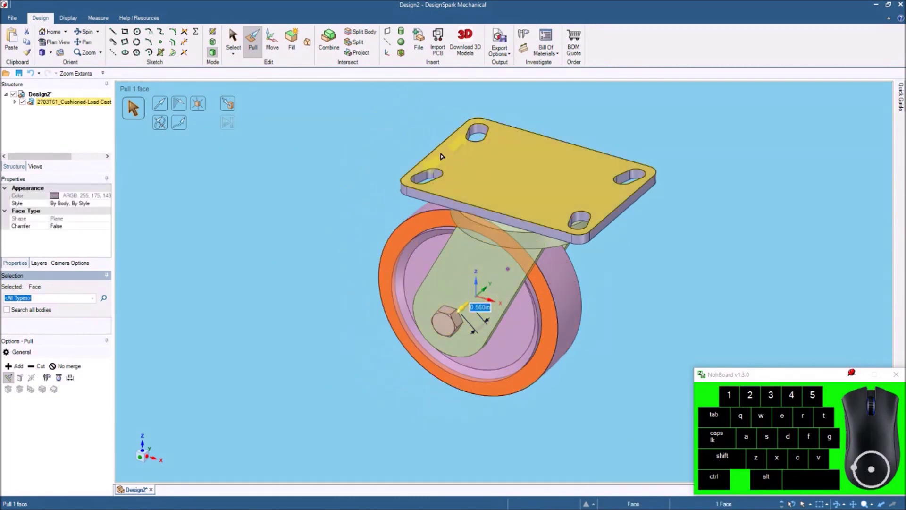
left_click(34, 73)
left_click(25, 15)
left_click_drag(532, 166, 26, 16)
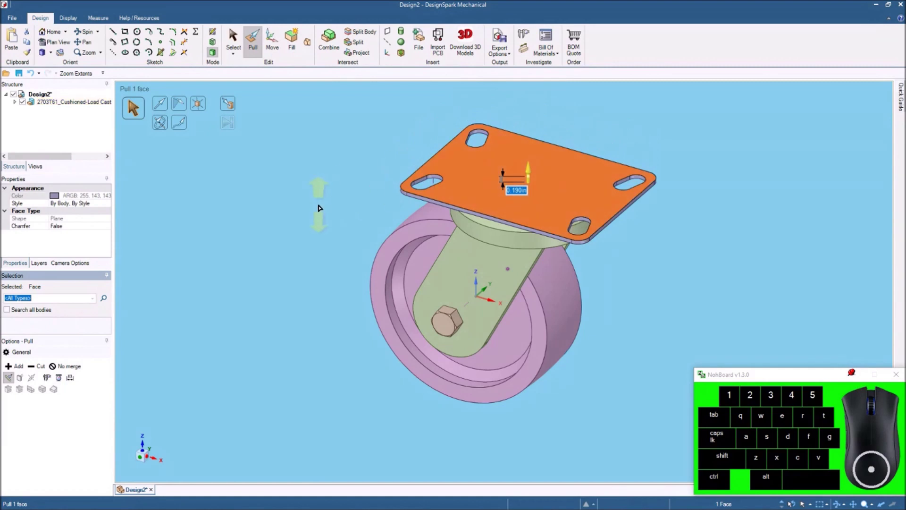
left_click(37, 74)
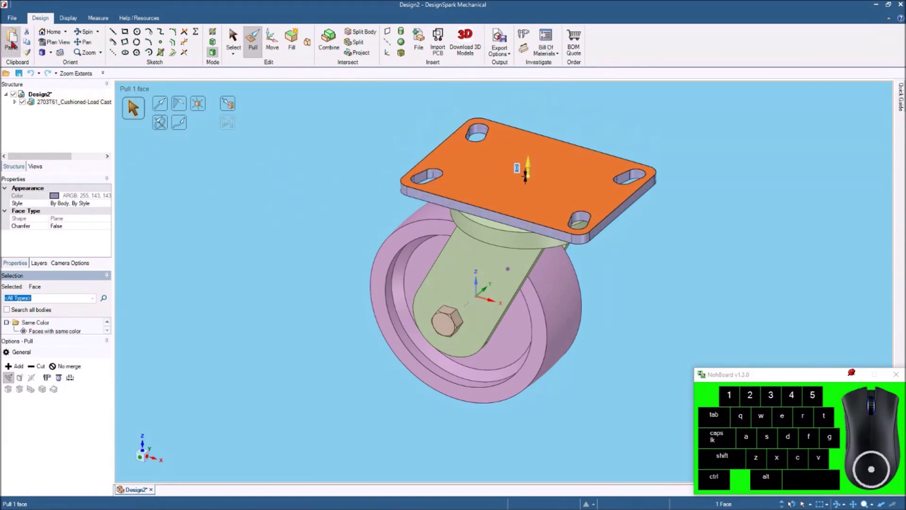
left_click(23, 16)
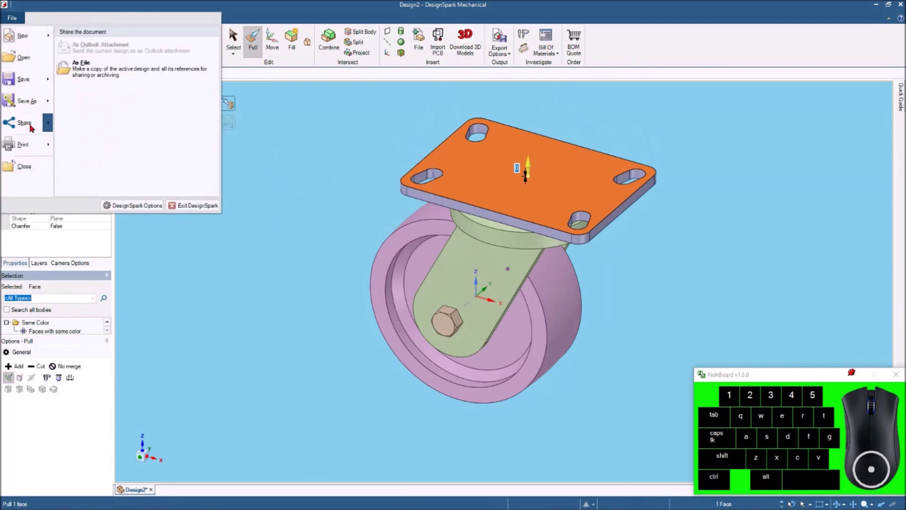
Close the caster design without saving and create a new blank design.
left_click(30, 169)
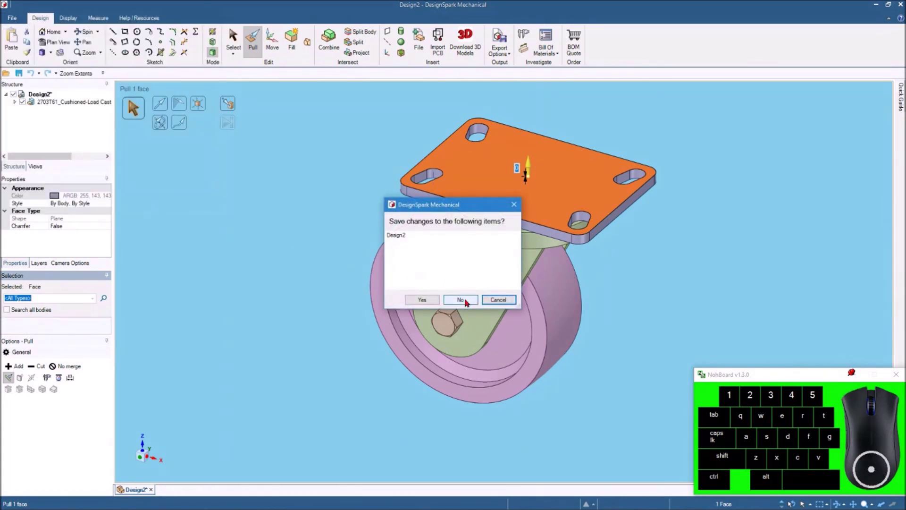
left_click(468, 298)
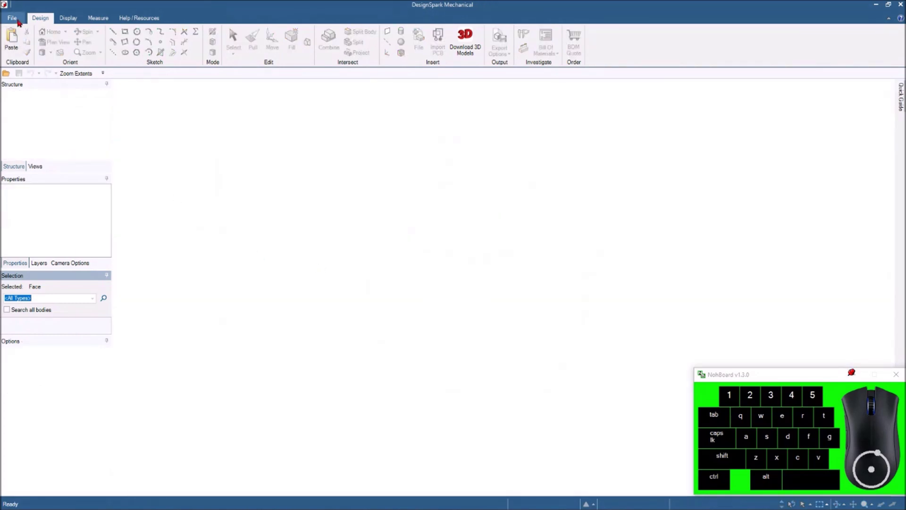
left_click(24, 16)
left_click(30, 34)
left_click(88, 48)
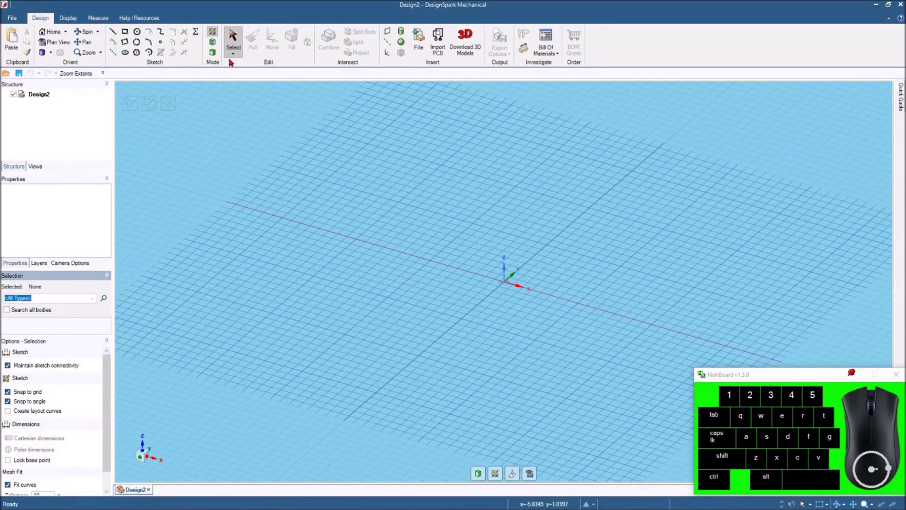
Import 6575N183_T-Slotted Framing Rail.STEP and accept the read-only notice.
left_click(418, 33)
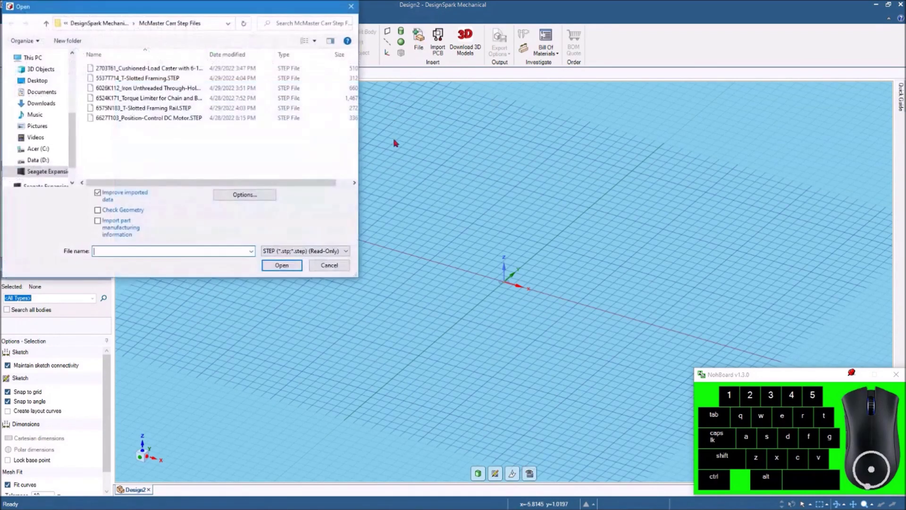
left_click(135, 107)
left_click(286, 263)
left_click(519, 272)
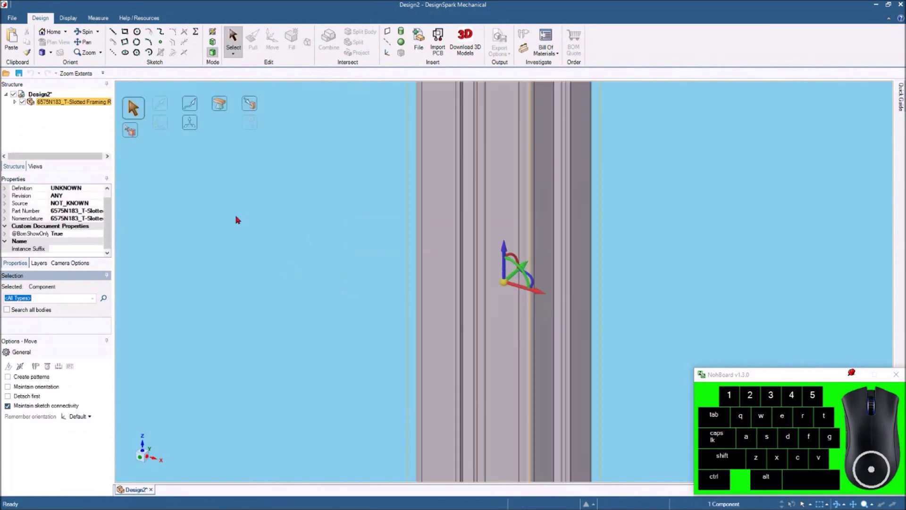
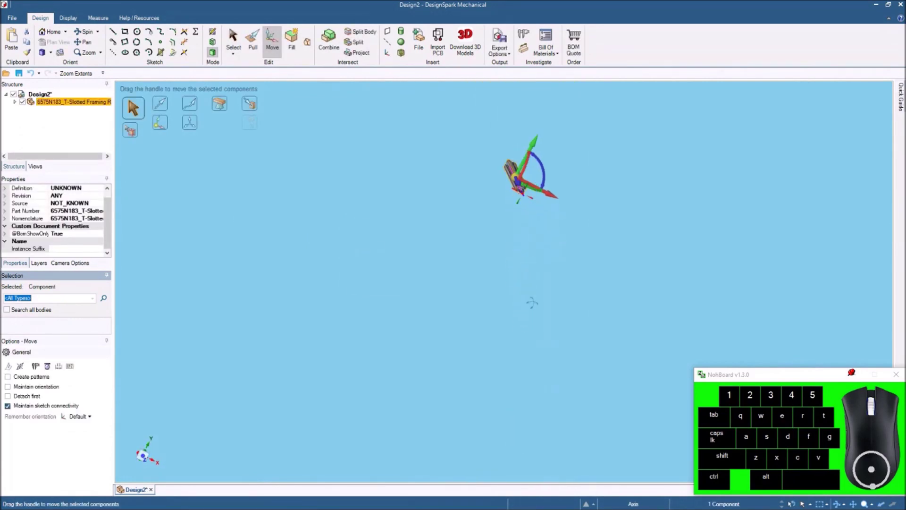
Select the rail's end face with Pull and attempt to drag it, leaving the rail unchanged.
left_click_drag(544, 255, 479, 214)
left_click_drag(479, 214, 497, 242)
scroll("up", 3)
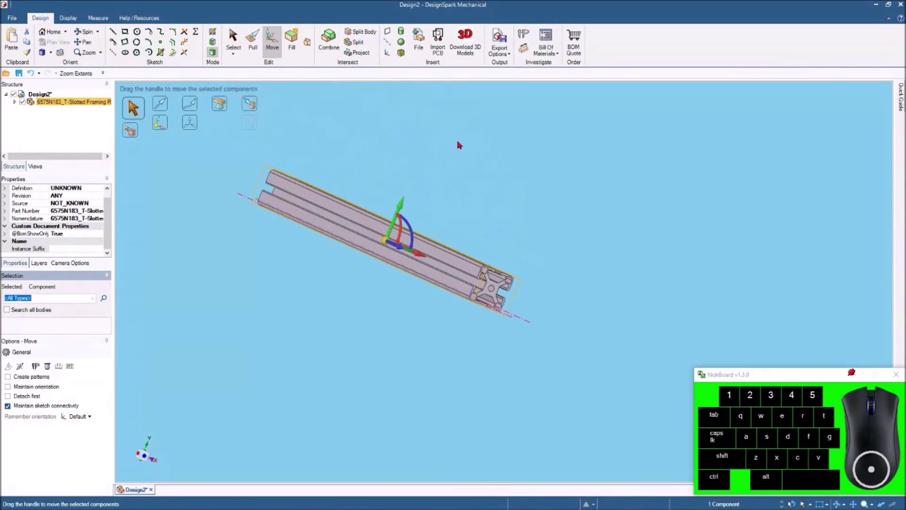
left_click(253, 29)
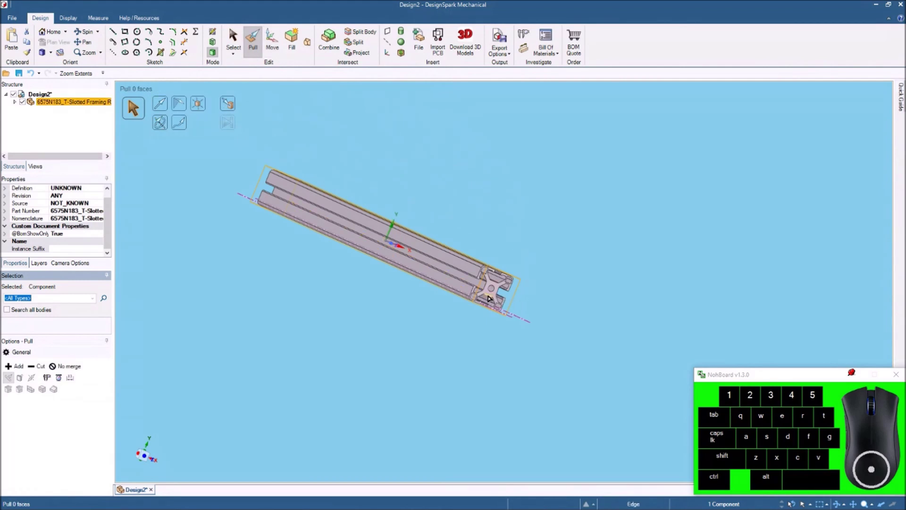
left_click(491, 290)
scroll("down", 3)
left_click_drag(431, 263, 451, 266)
scroll("down", 3)
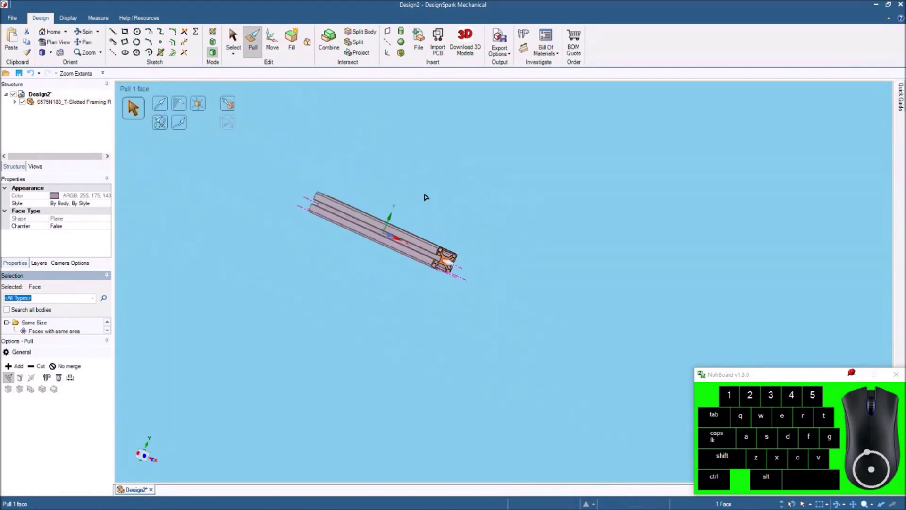
Try the Move tool on the end face, then clear the selection.
left_click(276, 37)
scroll("up", 3)
scroll("down", 3)
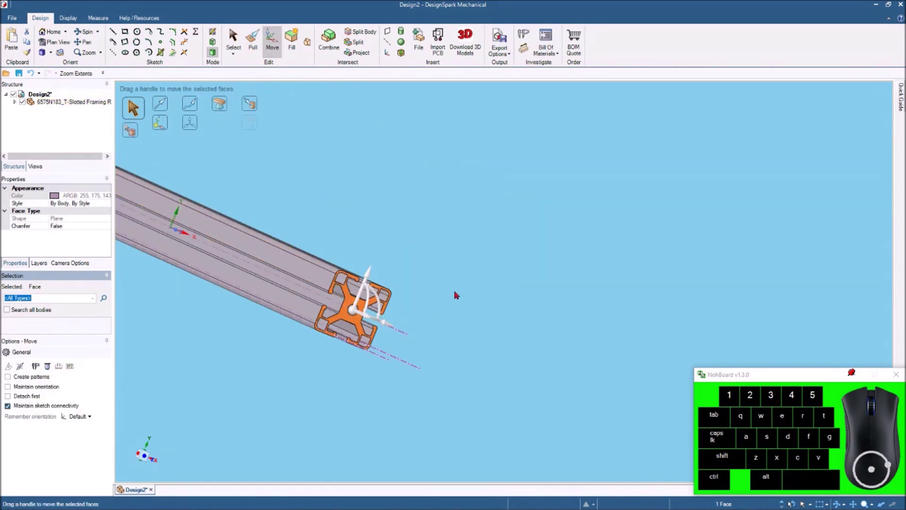
scroll("up", 3)
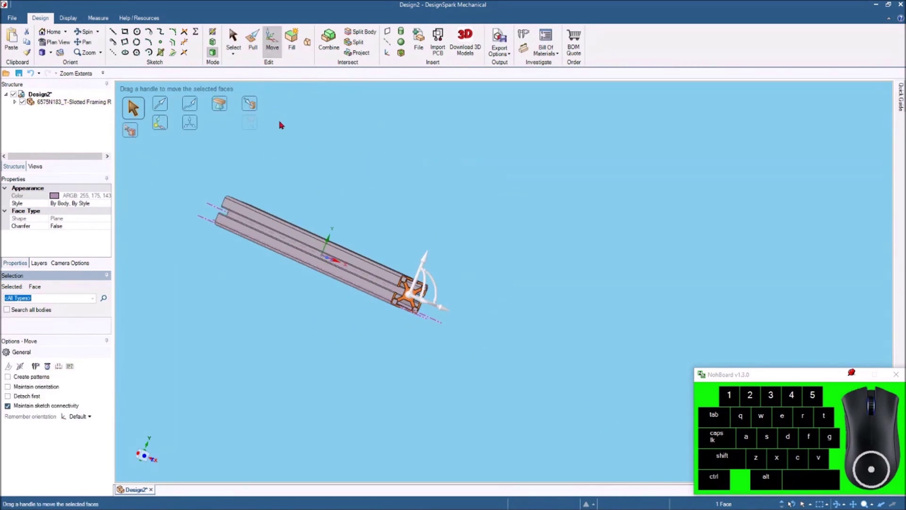
left_click(401, 152)
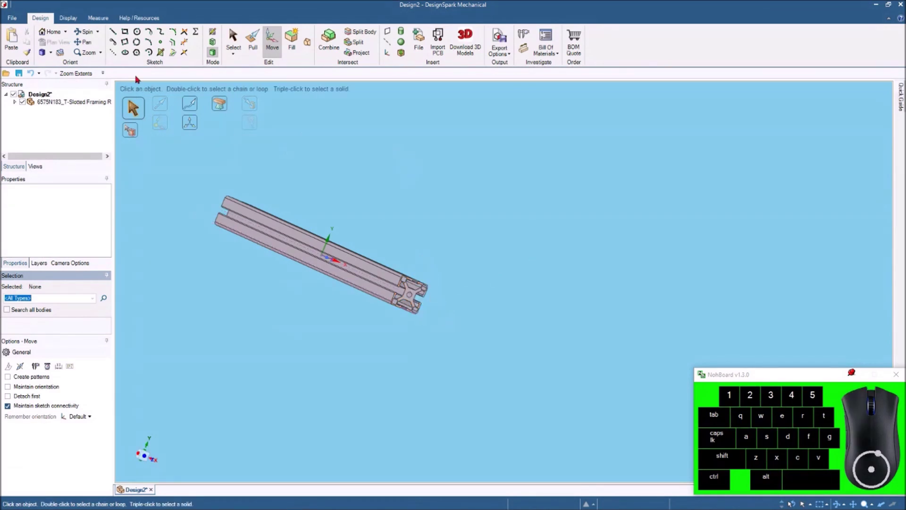
Sketch a circle beside the rail and pull it into a solid test cylinder.
left_click(139, 32)
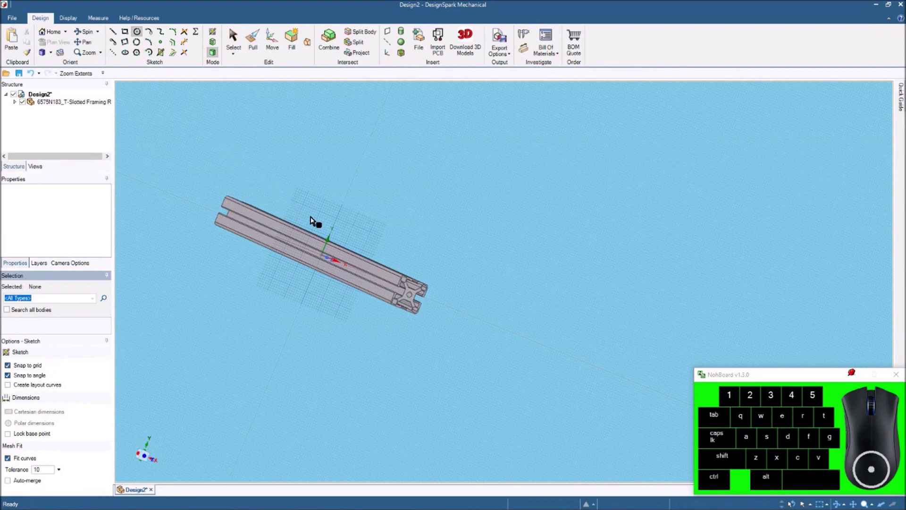
left_click(313, 213)
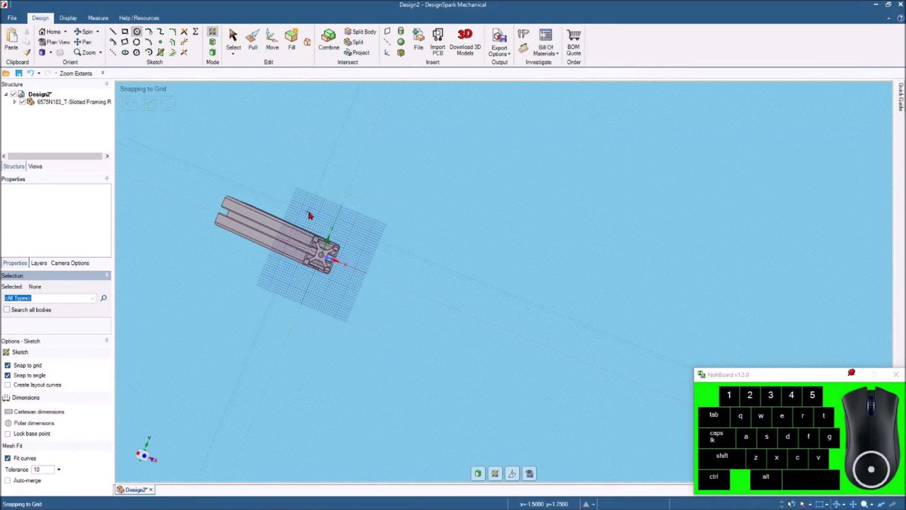
left_click(312, 211)
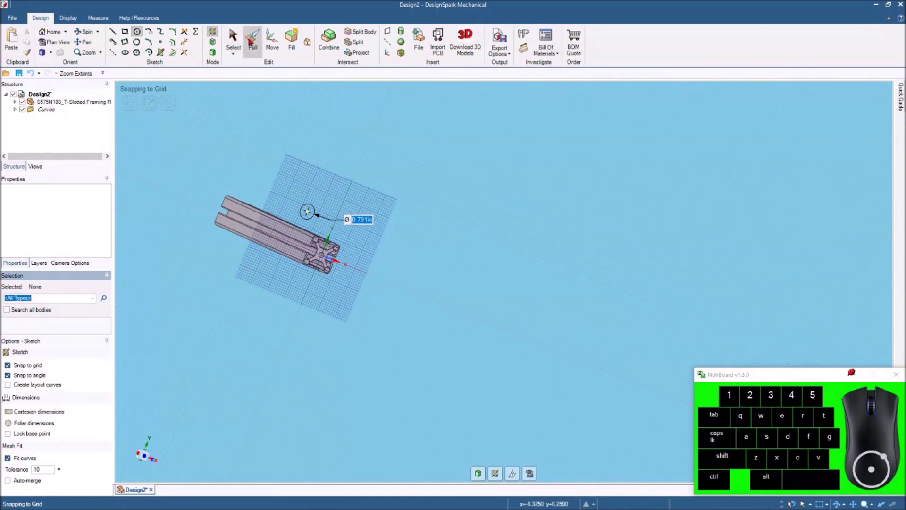
left_click(253, 35)
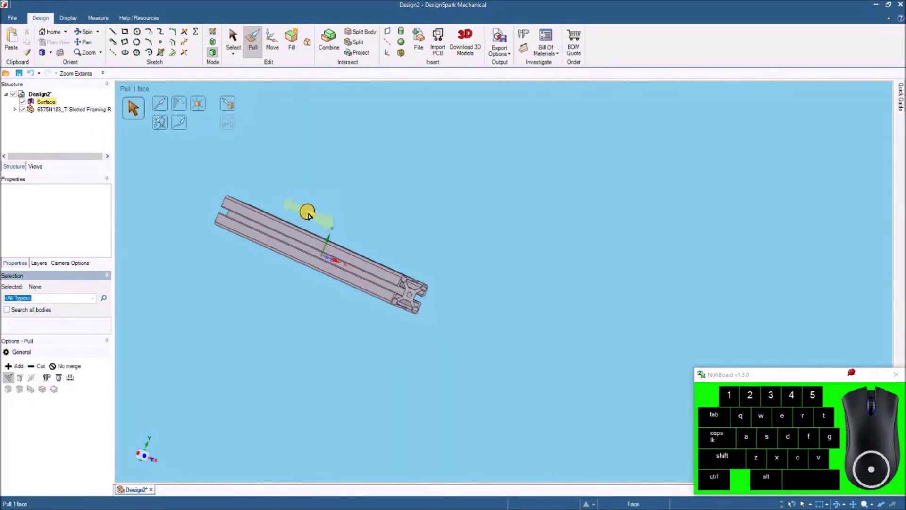
left_click_drag(313, 216, 329, 224)
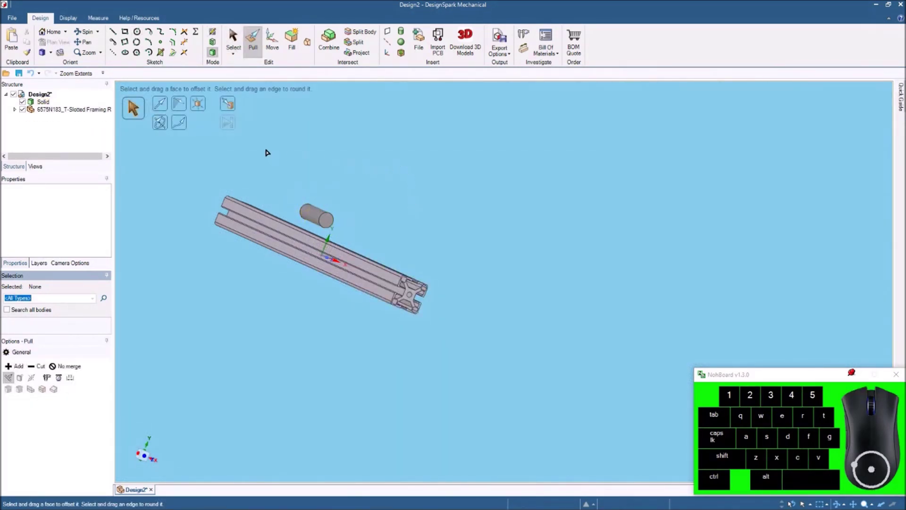
Unlock the top-level design so the rail is editable, then select the new cylinder solid.
left_click(38, 93)
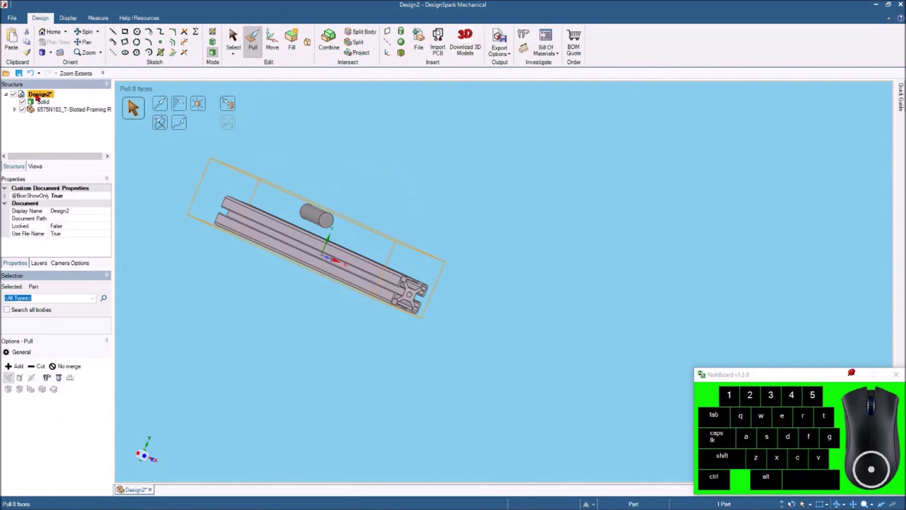
right_click(40, 94)
left_click(48, 232)
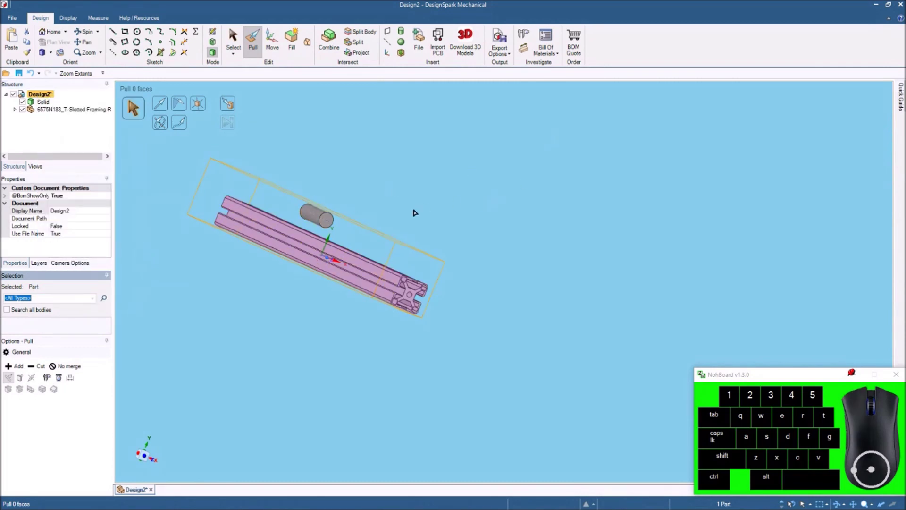
left_click(42, 97)
Delete the test cylinder solid, leaving only the rail, and activate the Measure tool.
right_click(43, 98)
left_click(72, 128)
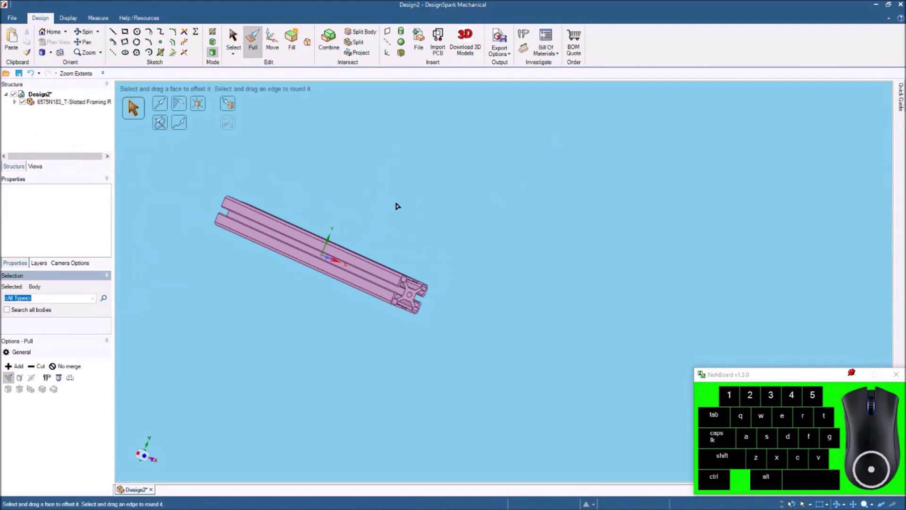
middle_click(404, 210)
scroll("up", 3)
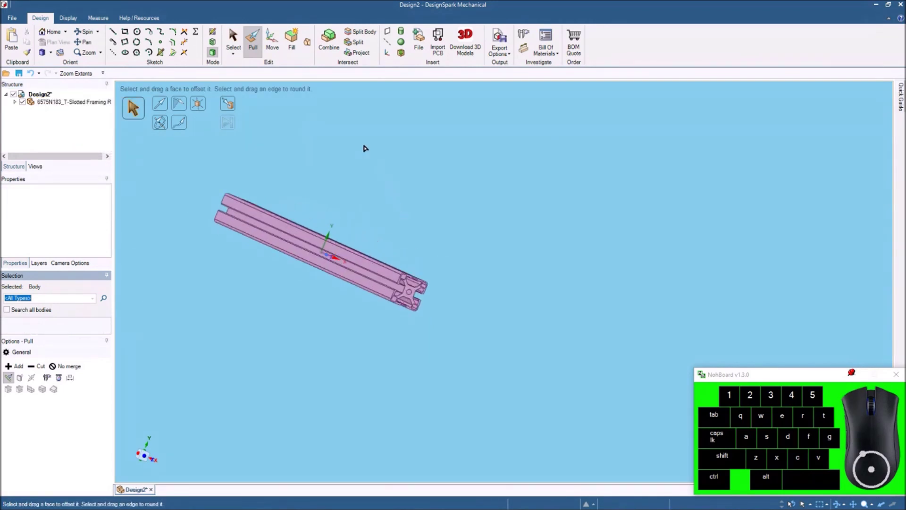
left_click(352, 179)
left_click(526, 30)
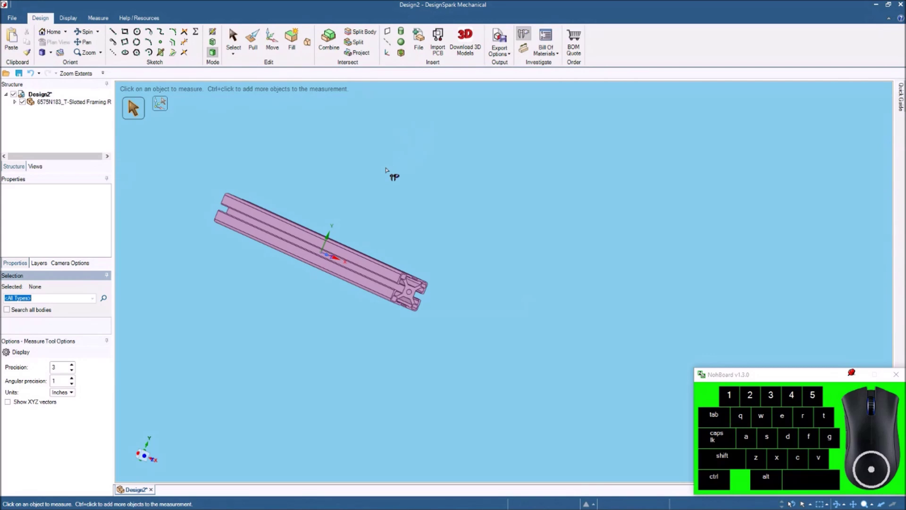
left_click(253, 35)
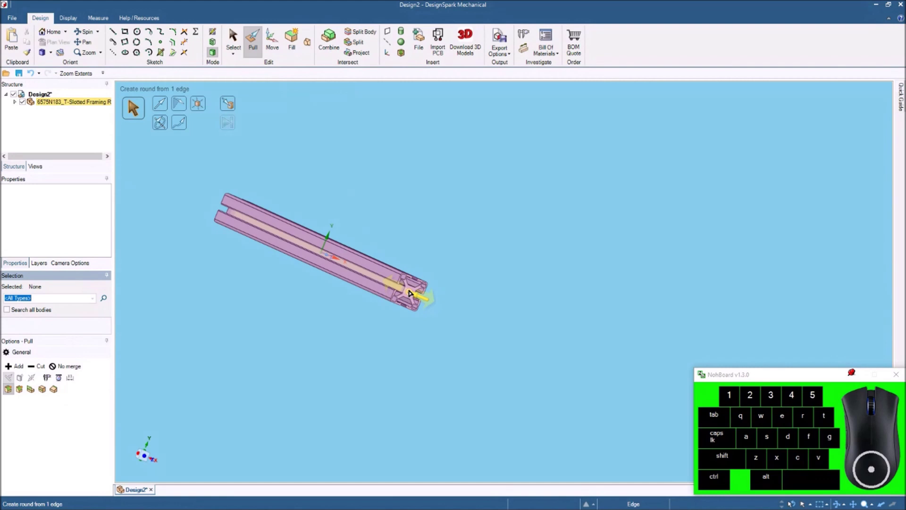
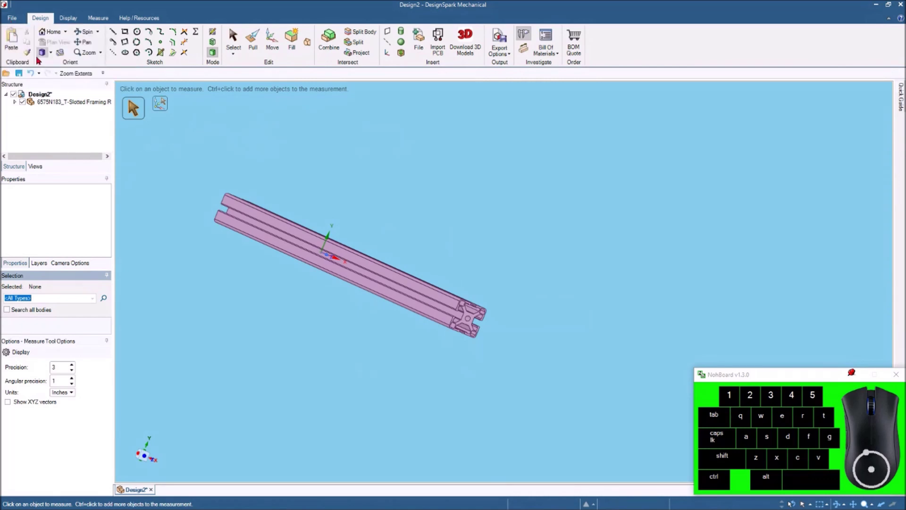
Create a new design and open 6627T103_Position-Control DC Motor.STEP into it.
left_click(24, 16)
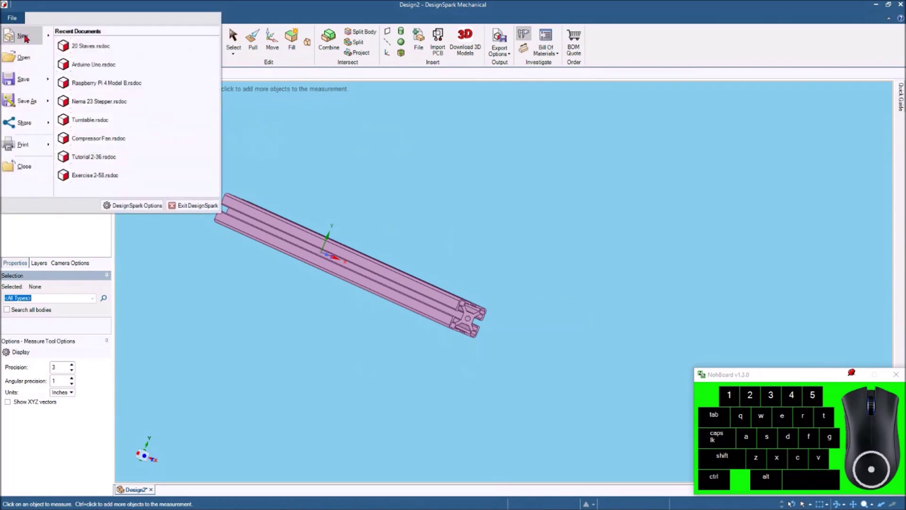
left_click(107, 49)
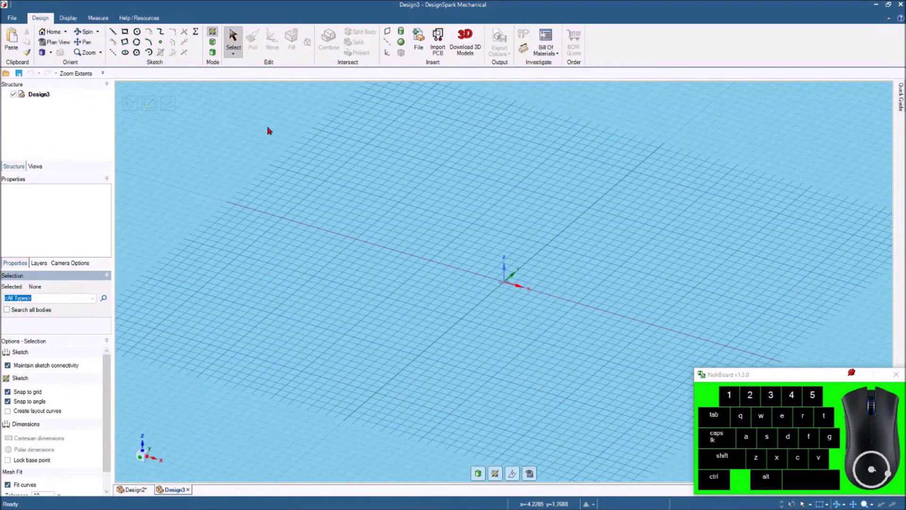
left_click(419, 42)
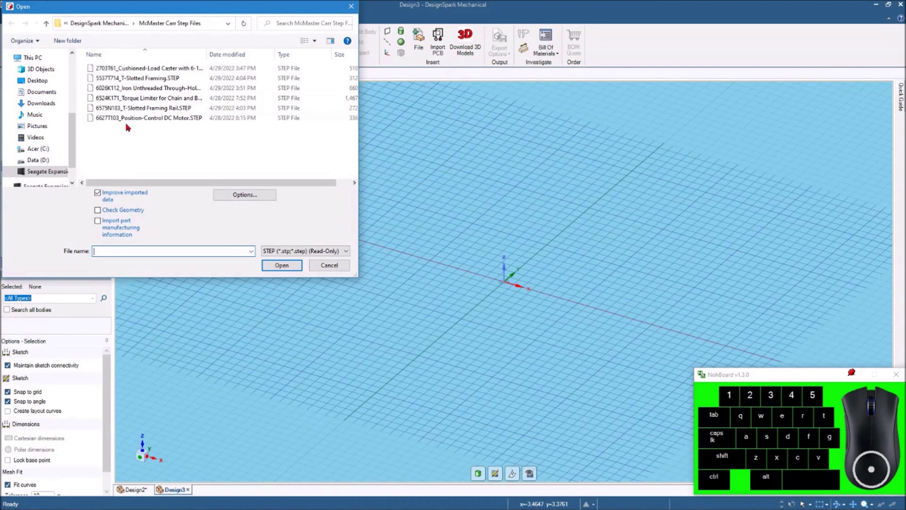
left_click(129, 117)
left_click(289, 262)
left_click(523, 274)
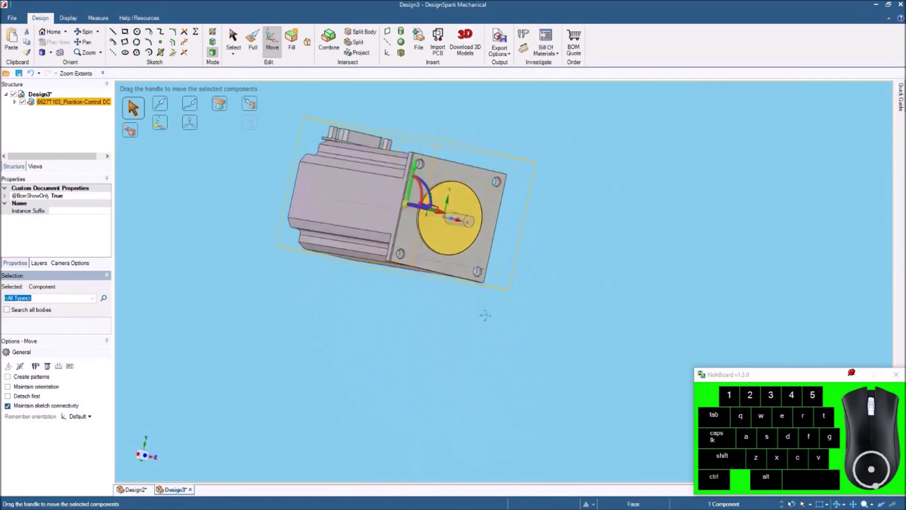
Try pulling the DC motor's round front face, which stays fixed because the import is locked.
scroll("up", 3)
left_click(252, 266)
left_click(255, 38)
left_click(434, 205)
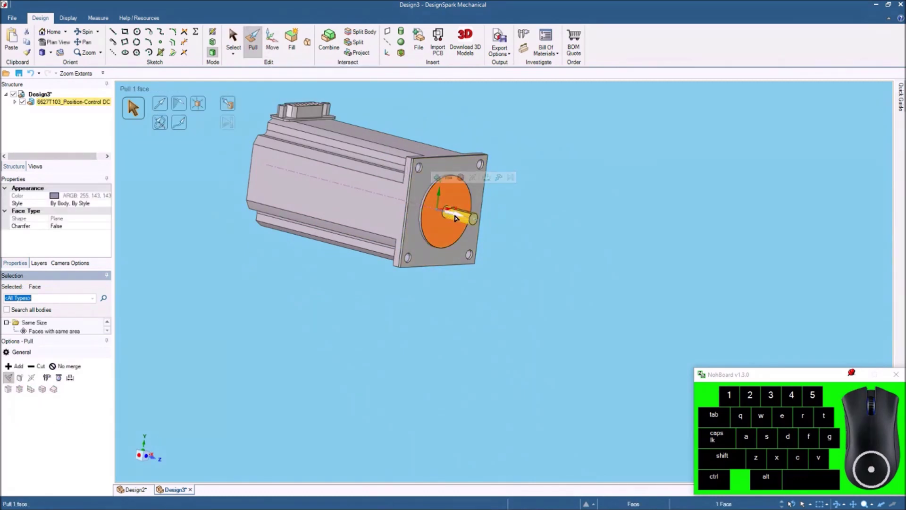
left_click_drag(458, 216, 497, 225)
left_click(357, 324)
scroll("up", 3)
scroll("up", 3)
Sketch a circle on the plane beside the motor and pull it into a short solid cylinder.
left_click(139, 31)
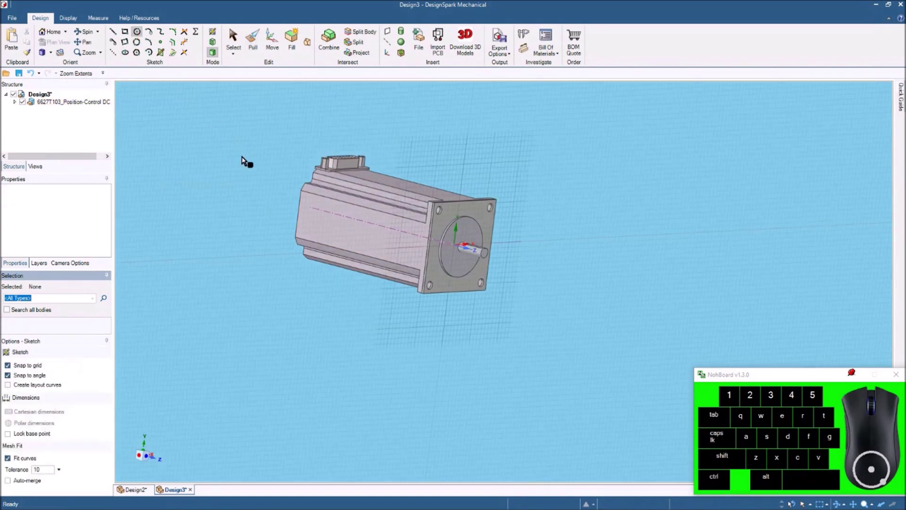
left_click(314, 222)
left_click(284, 284)
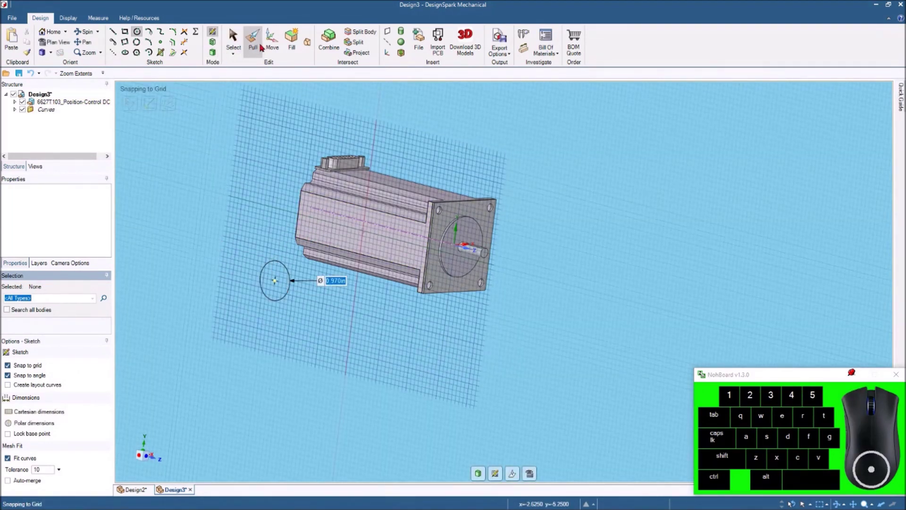
left_click_drag(255, 35, 248, 95)
left_click_drag(276, 280, 238, 290)
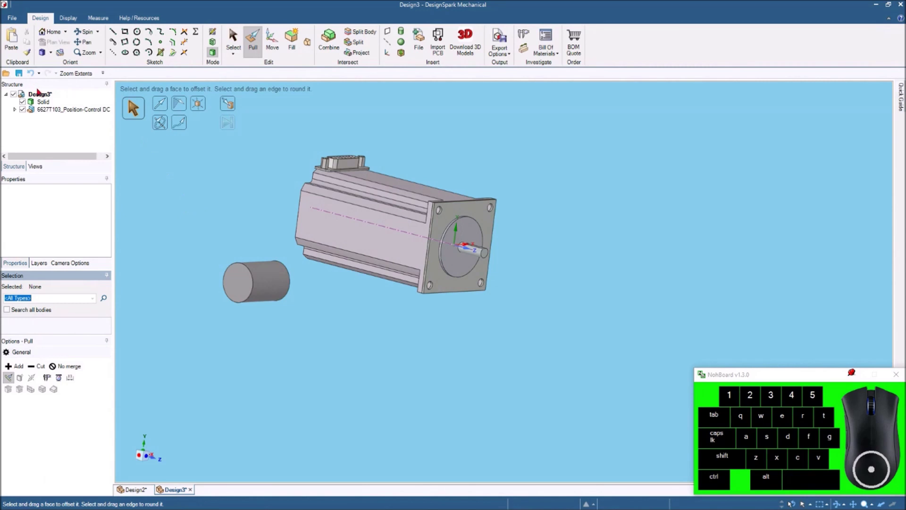
Unlock Design3 in the Structure tree so the motor's faces become editable.
left_click(42, 96)
right_click(42, 96)
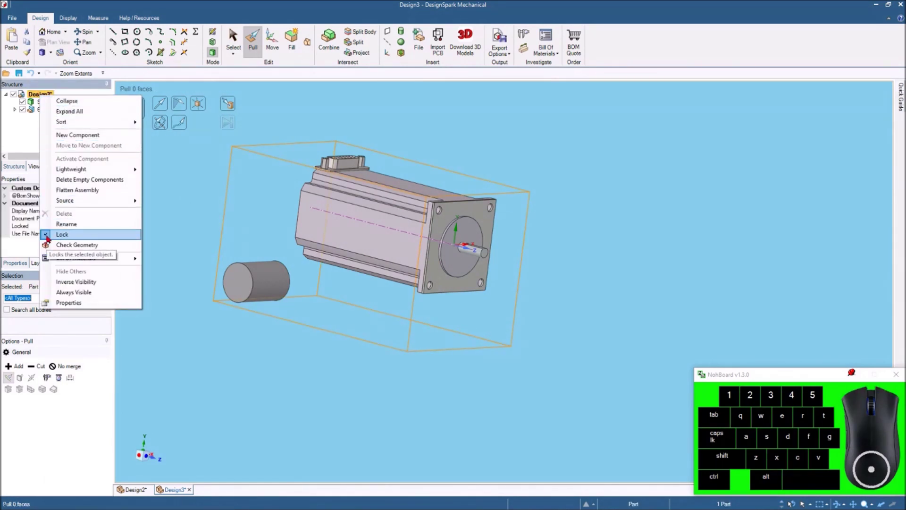
left_click(49, 234)
Delete the test cylinder solid from the Structure tree.
left_click(270, 282)
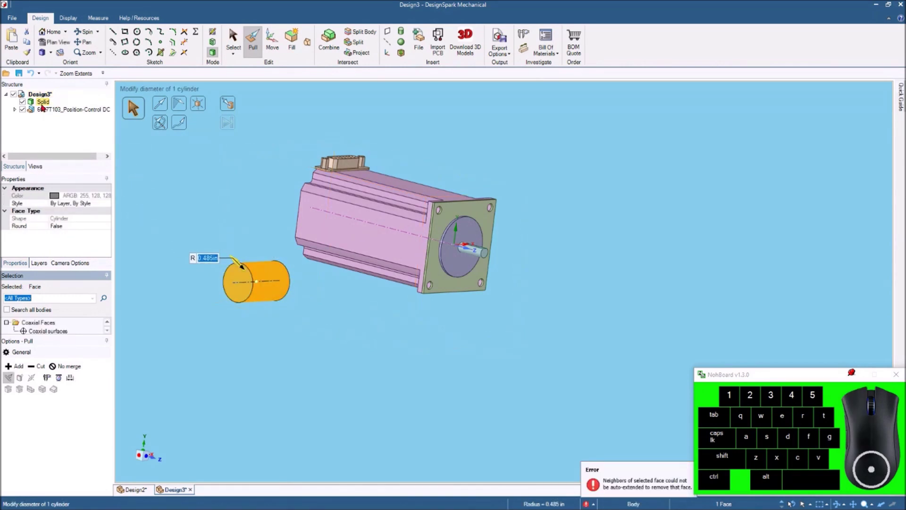
right_click(44, 99)
left_click(68, 128)
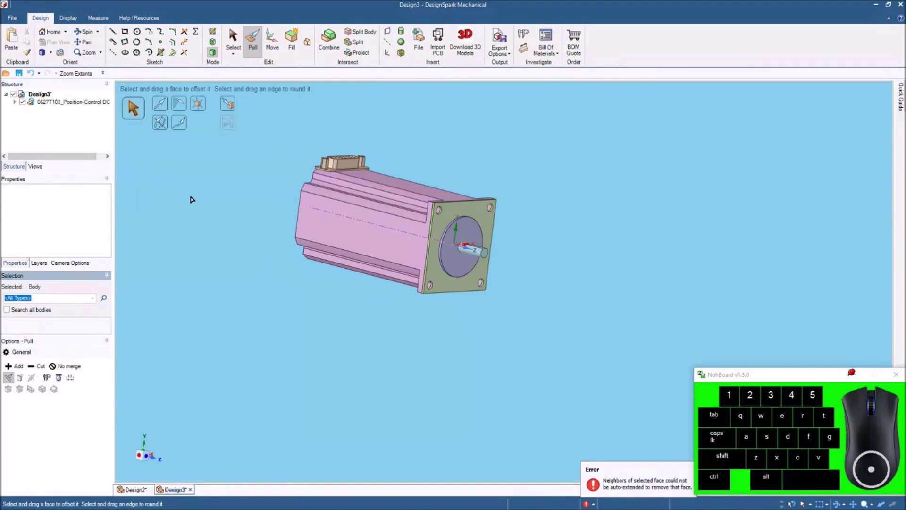
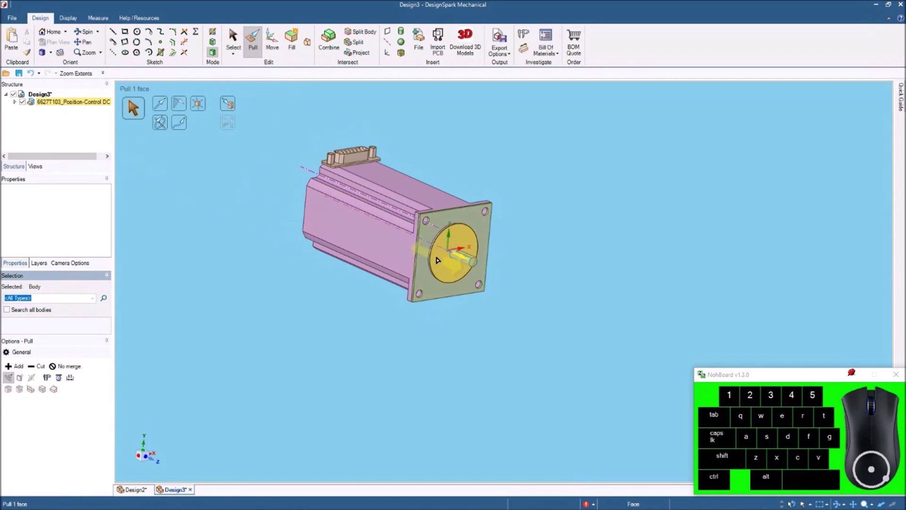
Pull the motor's round front face outward and finish the pull.
left_click(441, 258)
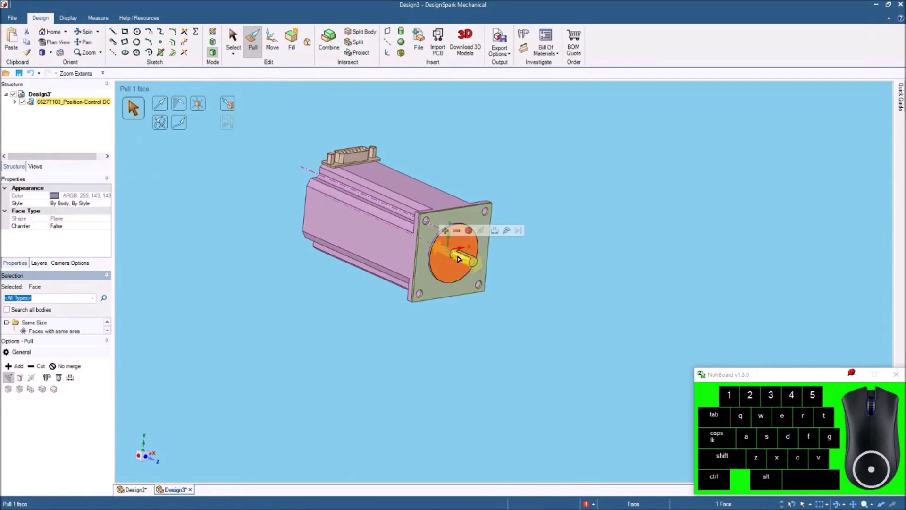
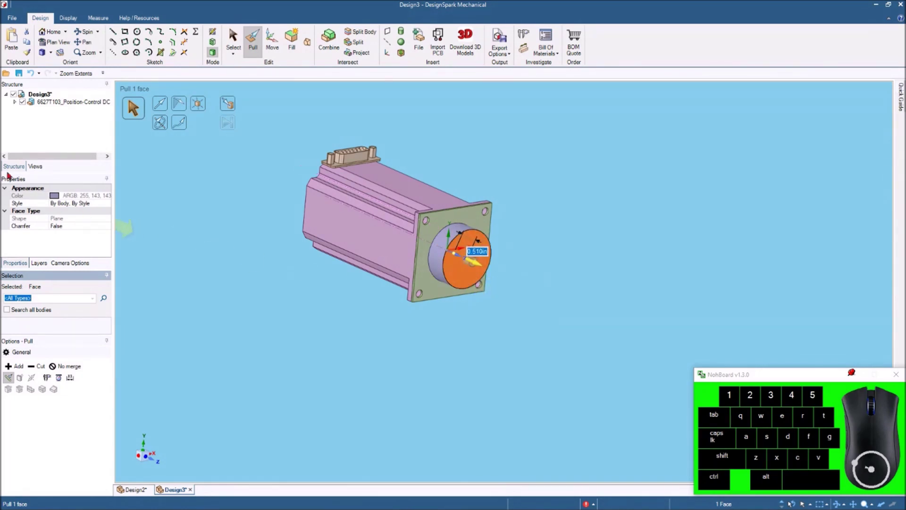
left_click_drag(31, 70, 65, 103)
left_click(162, 180)
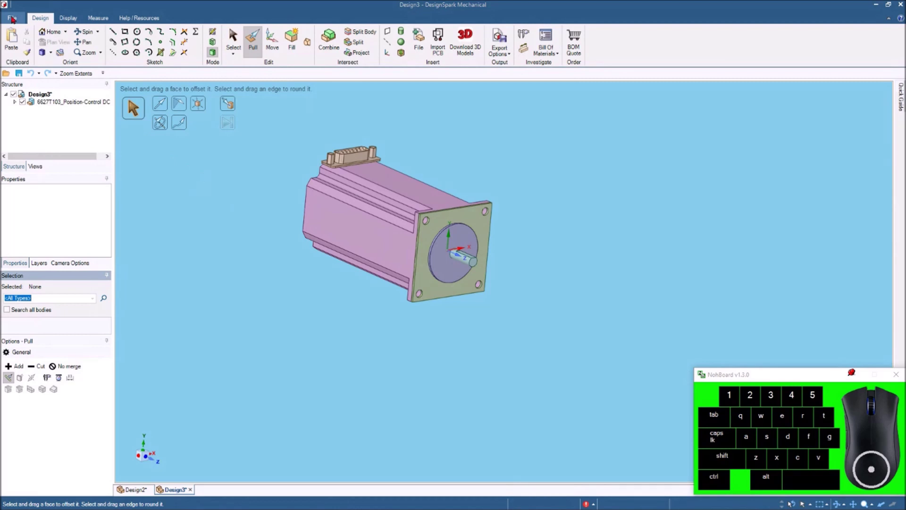
Start a new blank design and bring up the Insert File browser at the parent project folder.
left_click(12, 16)
left_click(25, 38)
left_click(99, 40)
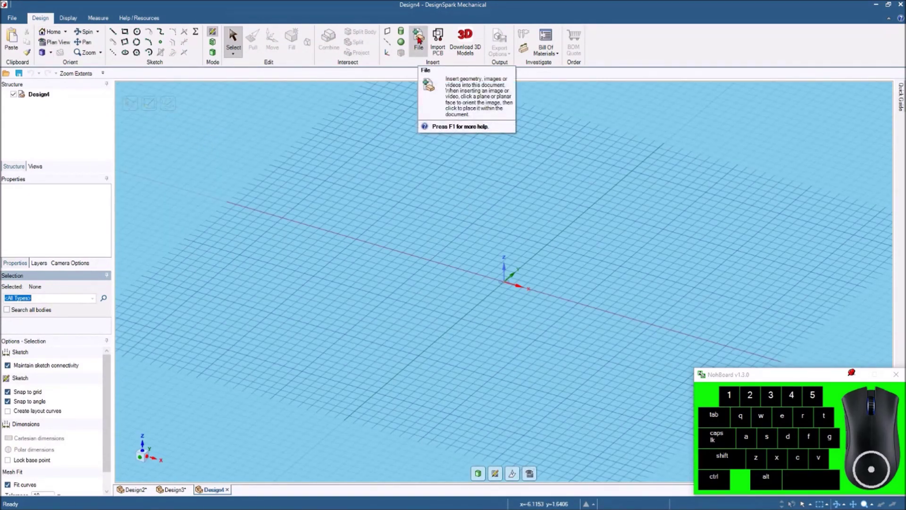
left_click(421, 36)
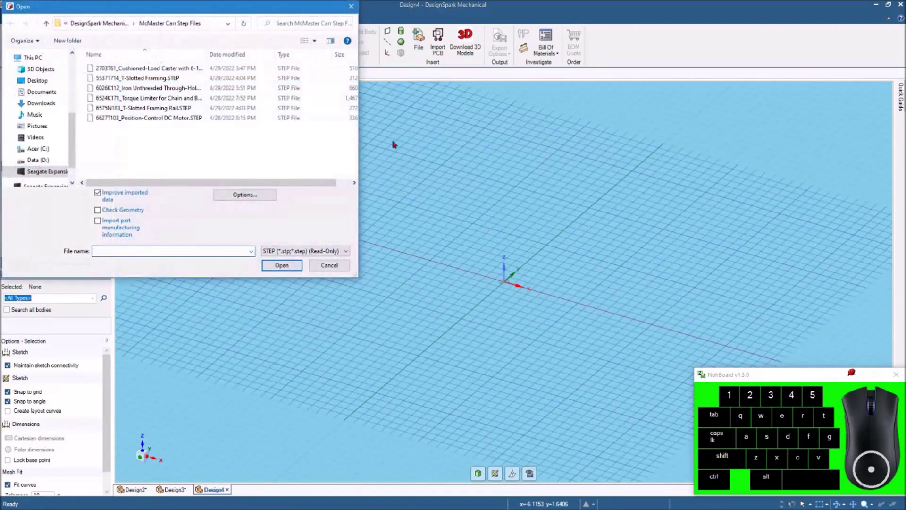
left_click(102, 23)
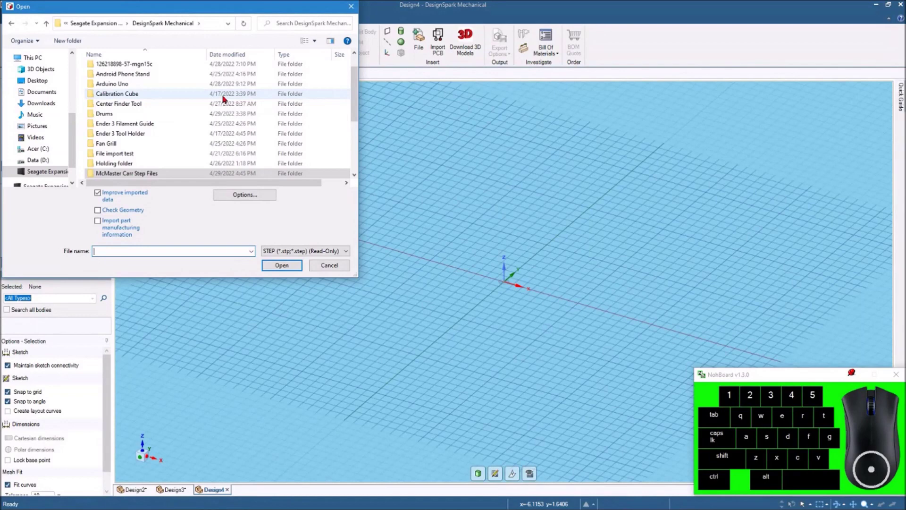
Browse into Arduino Uno > arduino-uno-r3-1.snapshot.5 and import arduino uno.STEP.
middle_click(168, 93)
middle_click(167, 93)
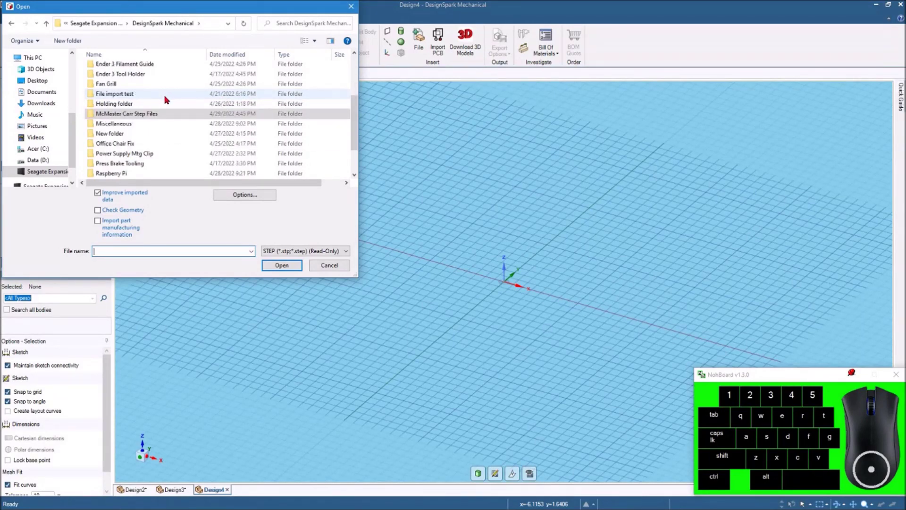
middle_click(168, 96)
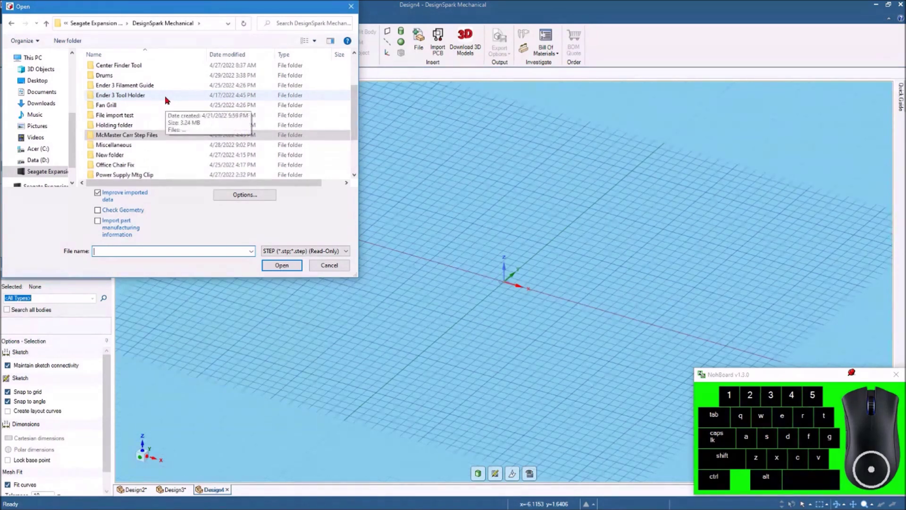
scroll("down", 3)
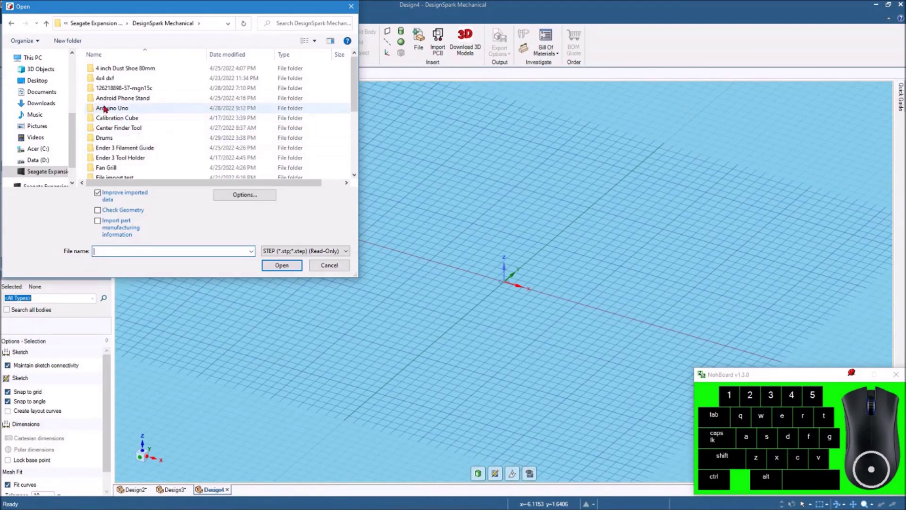
double_click(109, 106)
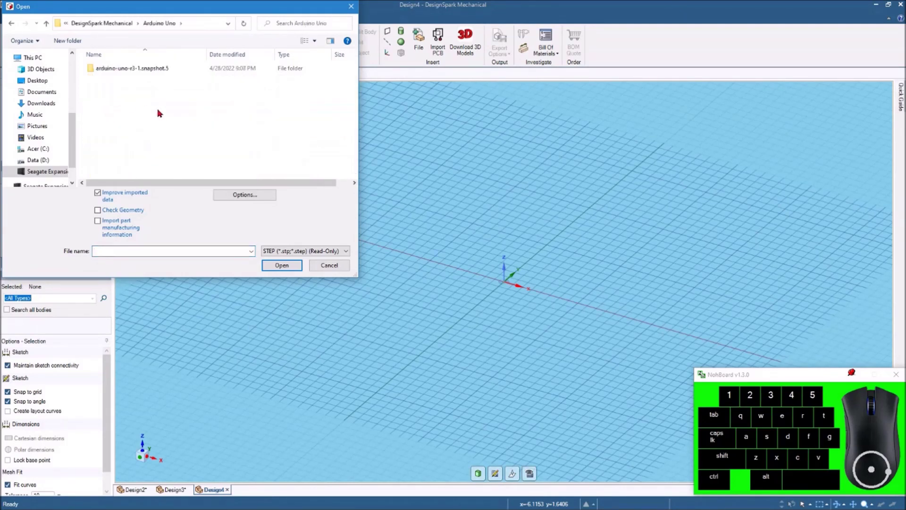
double_click(128, 69)
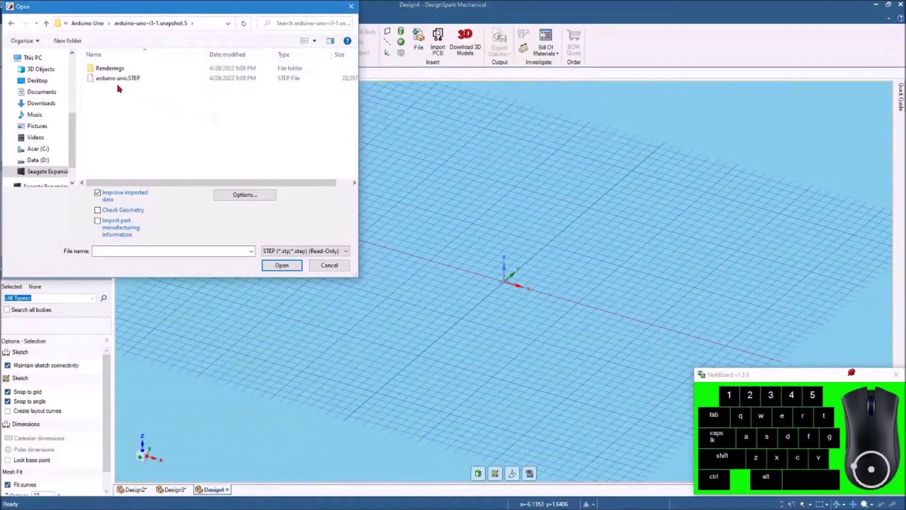
left_click(117, 80)
left_click(287, 261)
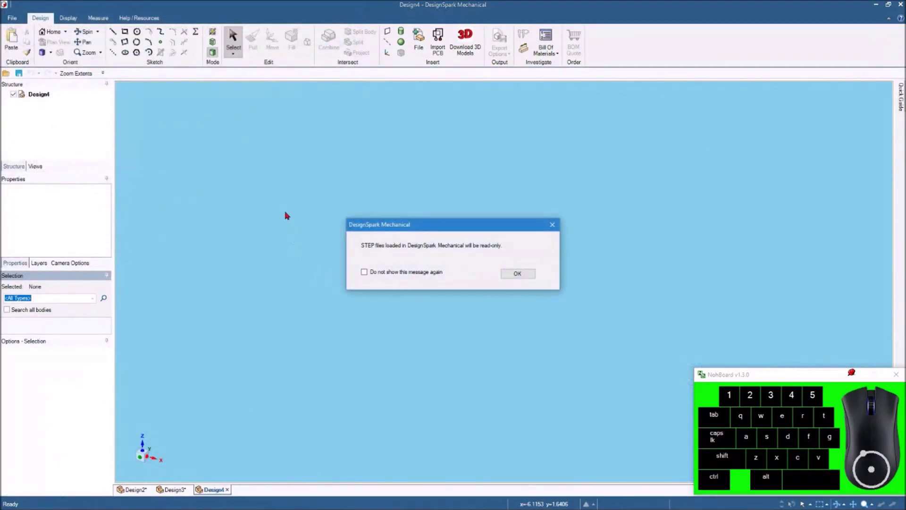
Acknowledge the read-only STEP notice and orbit to look down on the imported board.
left_click(526, 271)
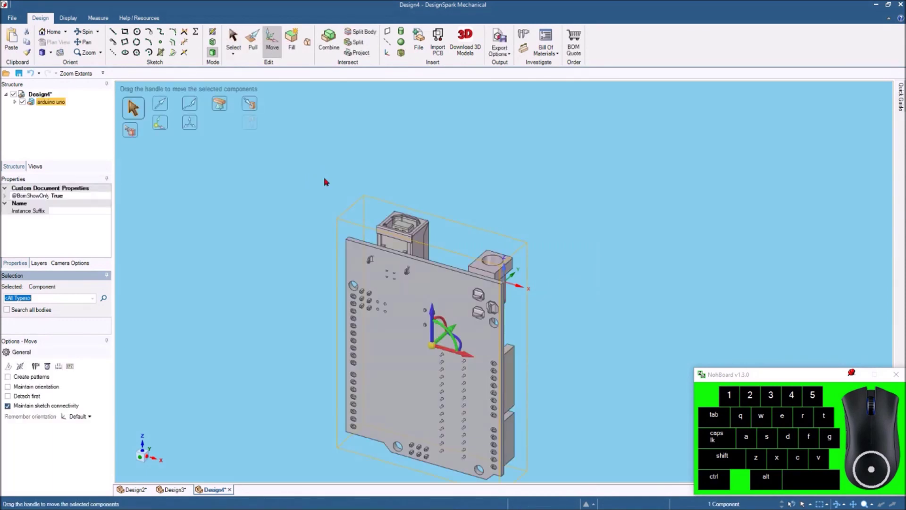
scroll("down", 3)
scroll("up", 3)
left_click_drag(443, 273, 458, 272)
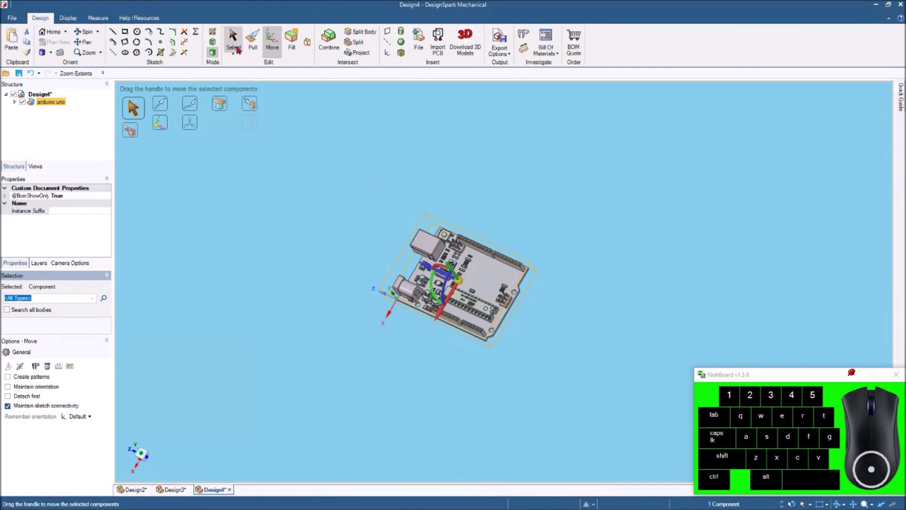
Sketch a small circle beside the Arduino board and pull it into a short test cylinder.
left_click(452, 229)
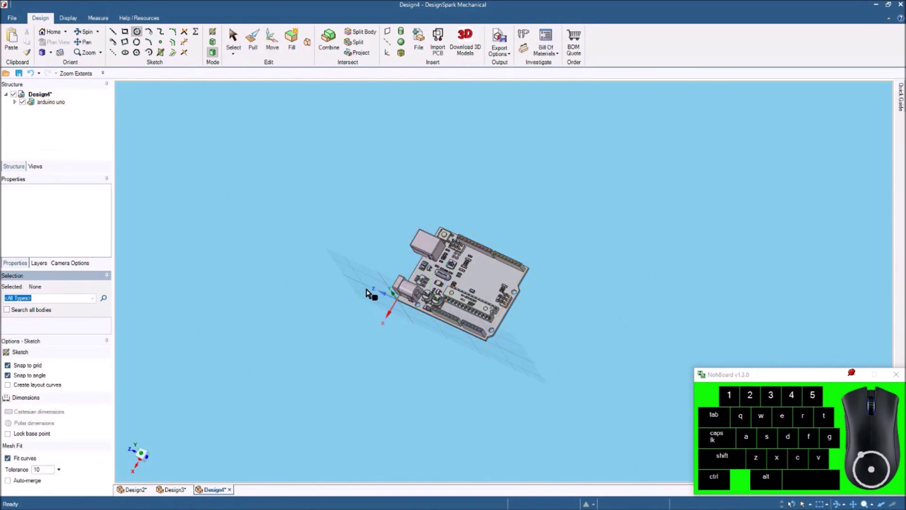
left_click(453, 229)
left_click(453, 230)
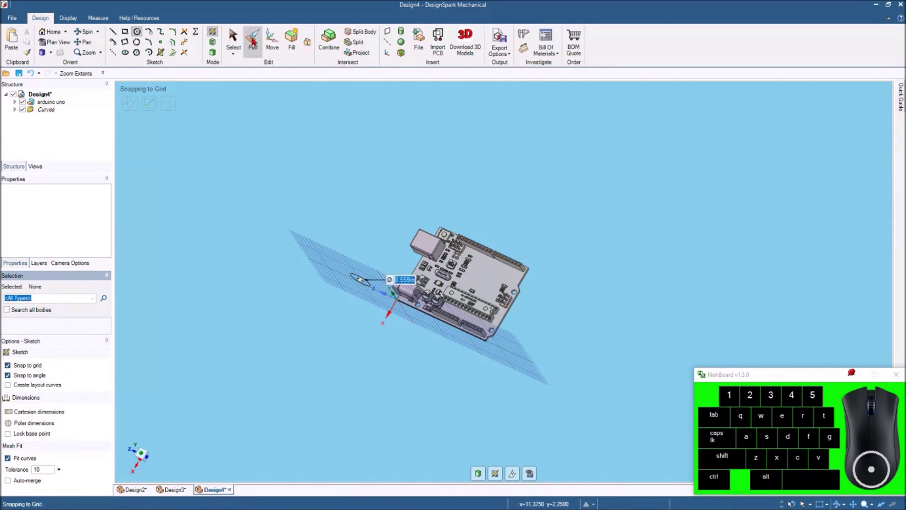
left_click(255, 35)
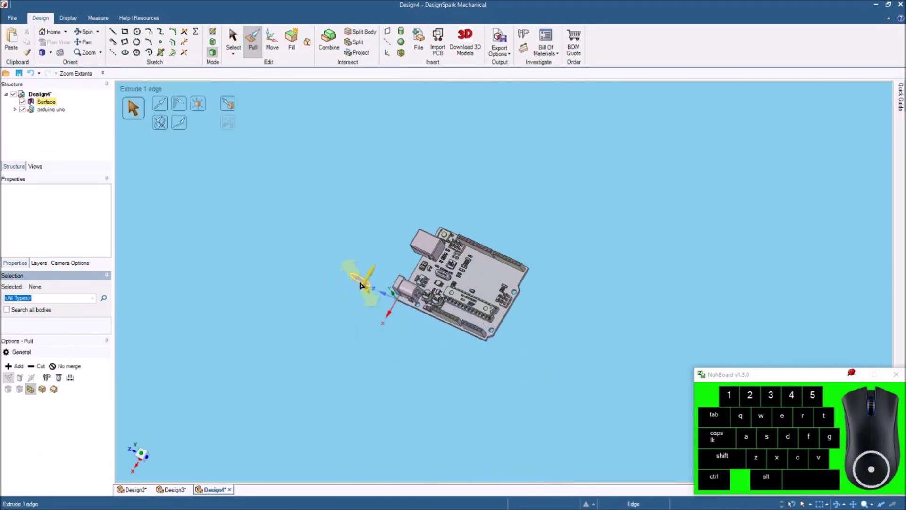
left_click(453, 229)
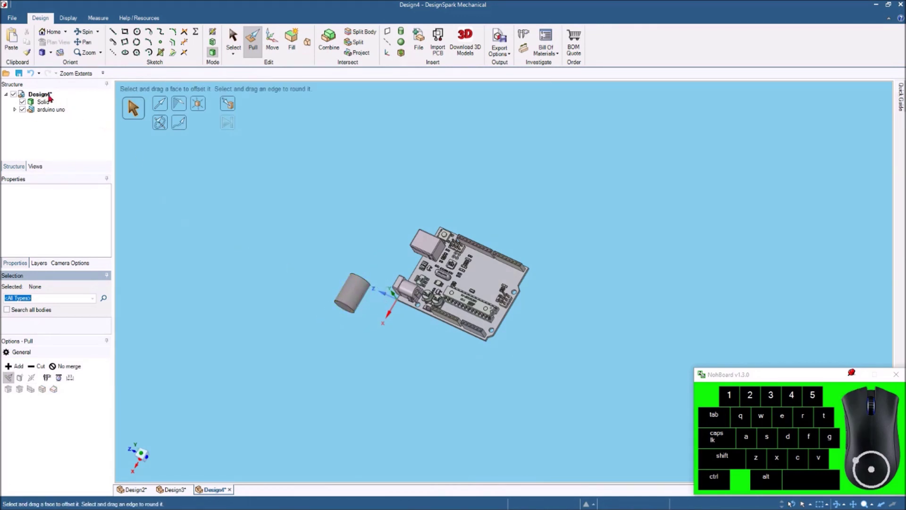
left_click(453, 229)
Unlock Design4 so the Arduino board's faces become editable.
right_click(453, 230)
left_click(47, 233)
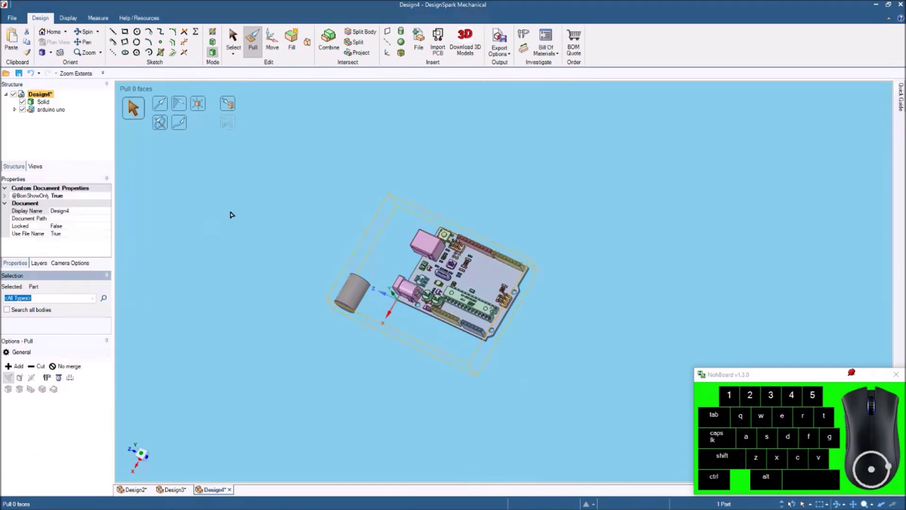
left_click(275, 187)
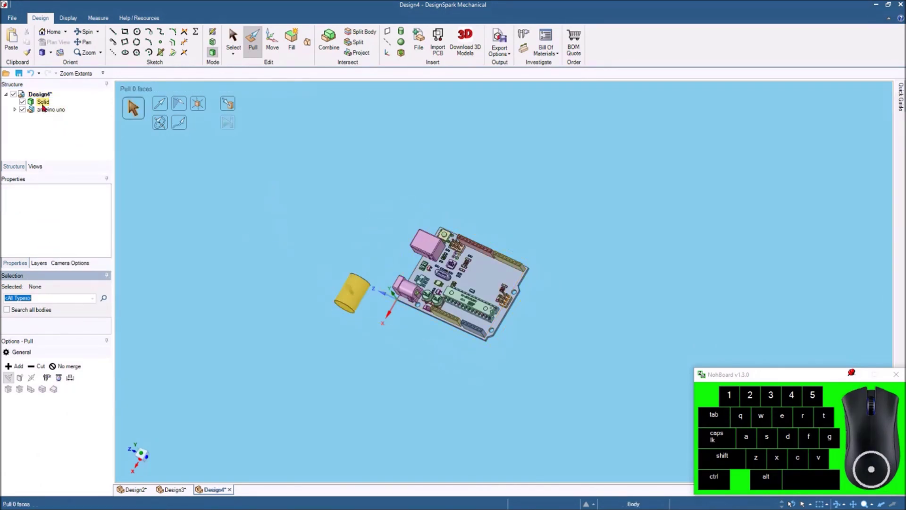
Delete the test cylinder solid, leaving only the Arduino Uno board.
left_click(45, 102)
right_click(45, 102)
left_click(70, 131)
scroll("down", 3)
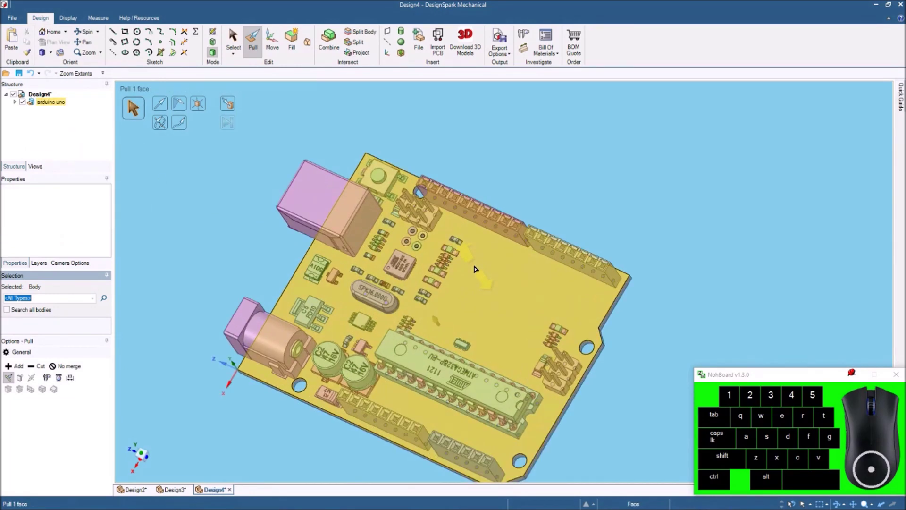
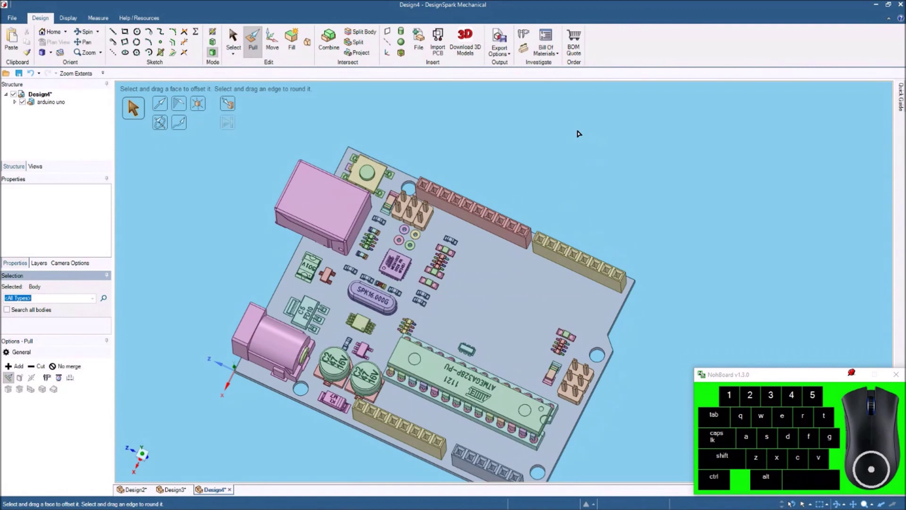
scroll("up", 3)
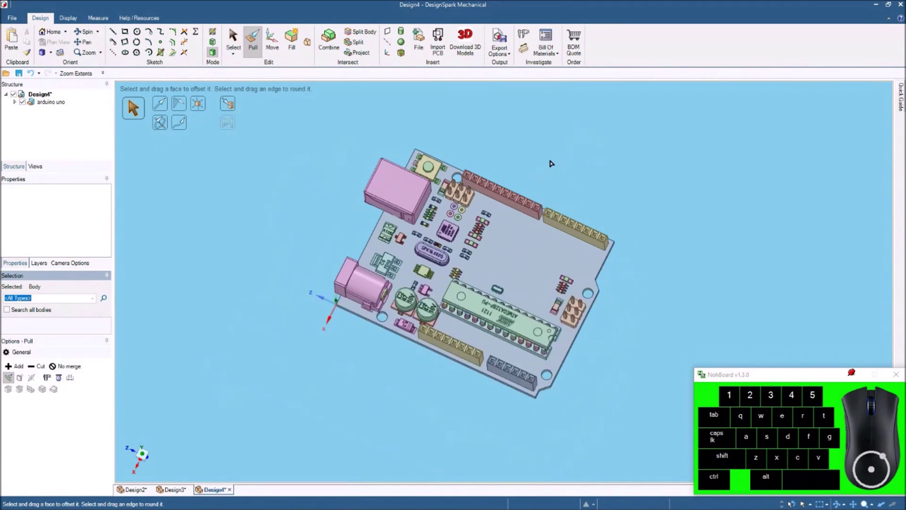